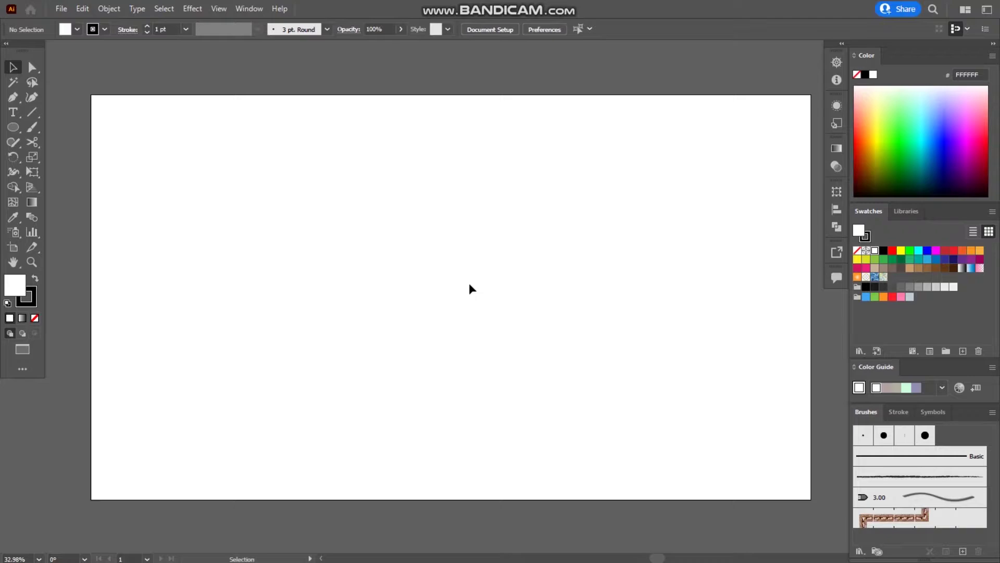
Leave full-screen view so the new document and its tabs are visible.
{"action": "key", "text": "f"}
{"action": "type", "text": "ff"}
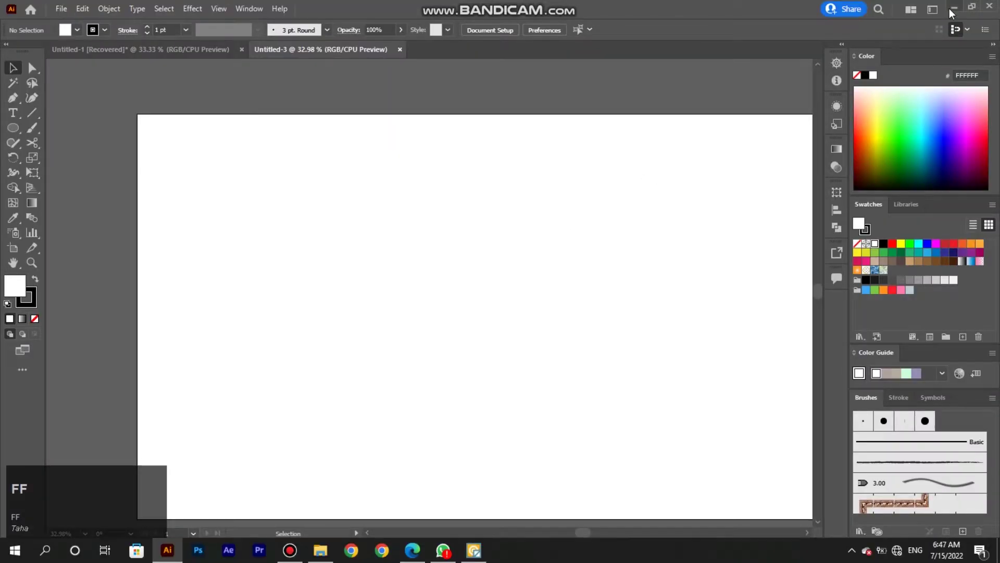
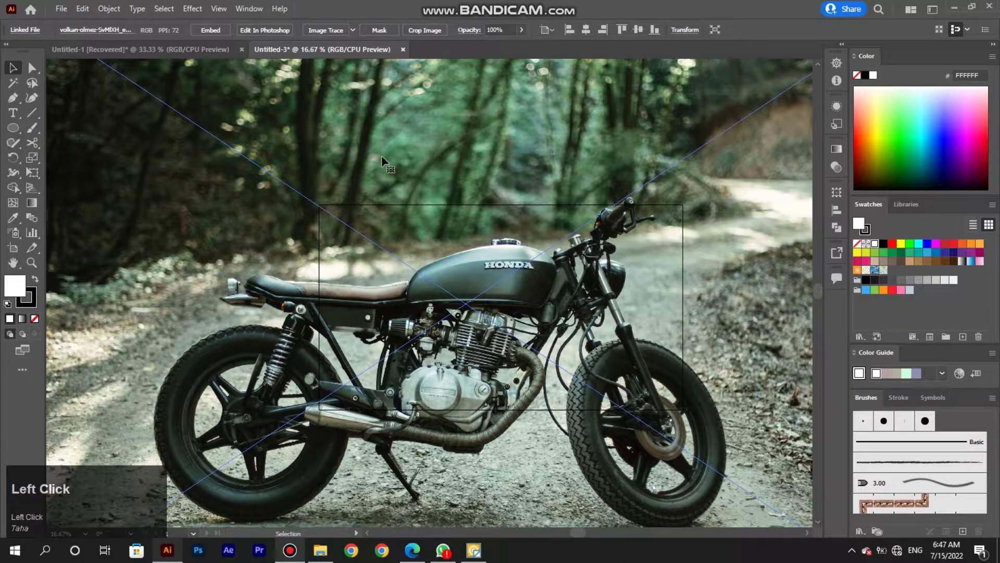
Fit the placed motorcycle photo in view and zoom toward the handlebars.
{"action": "key", "text": "f"}
{"action": "scroll", "scroll_direction": "down", "scroll_amount": 3}
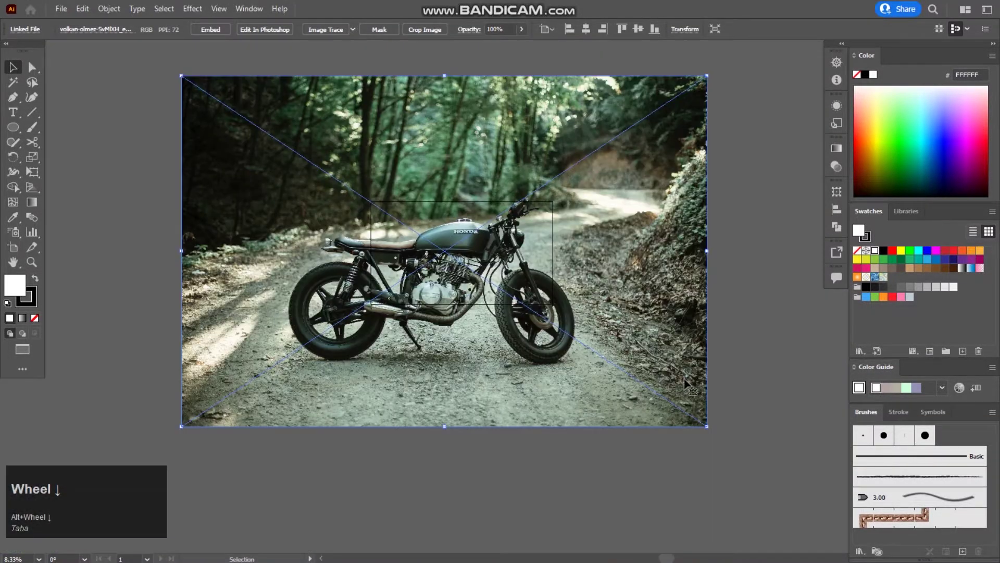
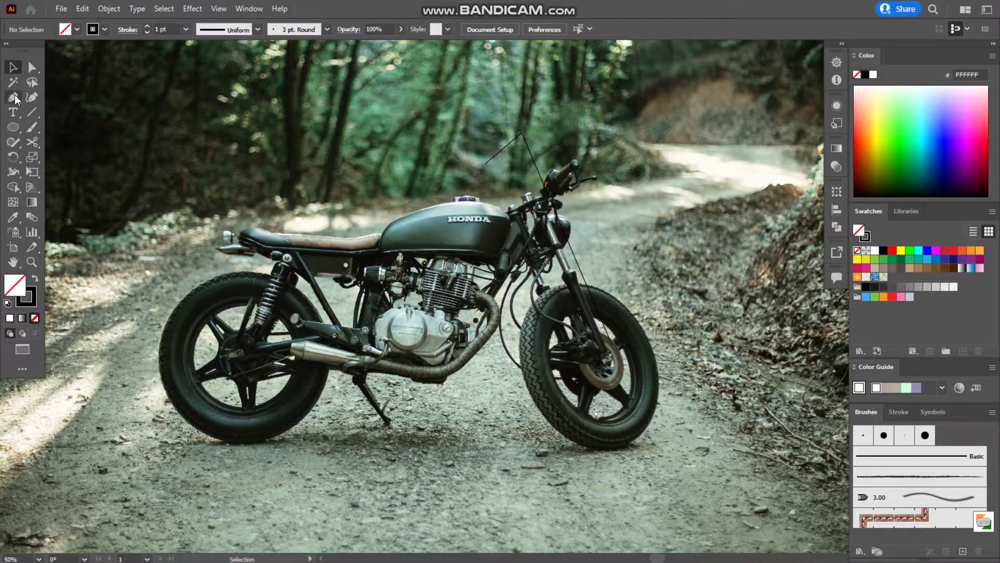
Select the traced path and extend the red line along handlebars, fork and lower frame, undoing stray points.
{"action": "left_click", "coordinate": [16, 73]}
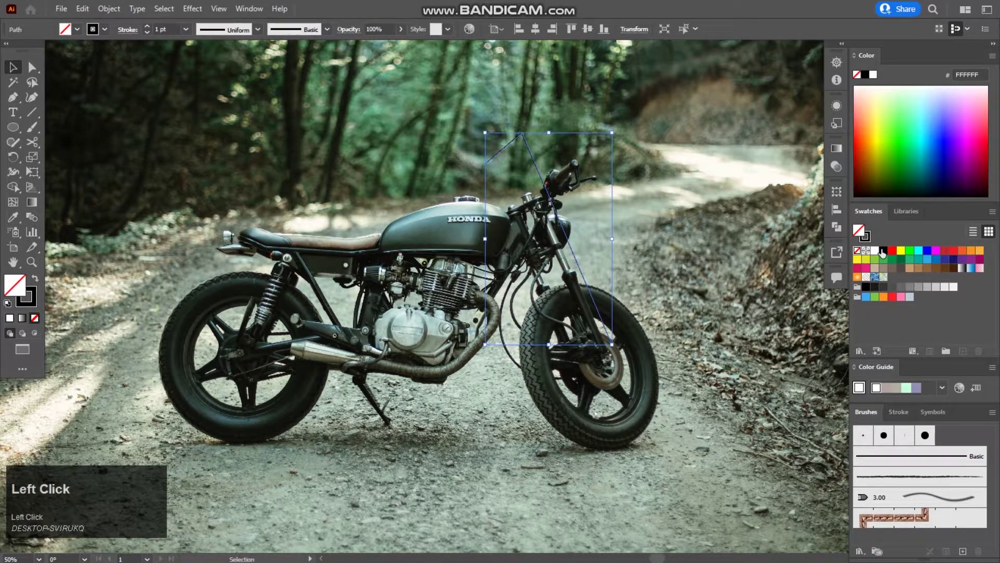
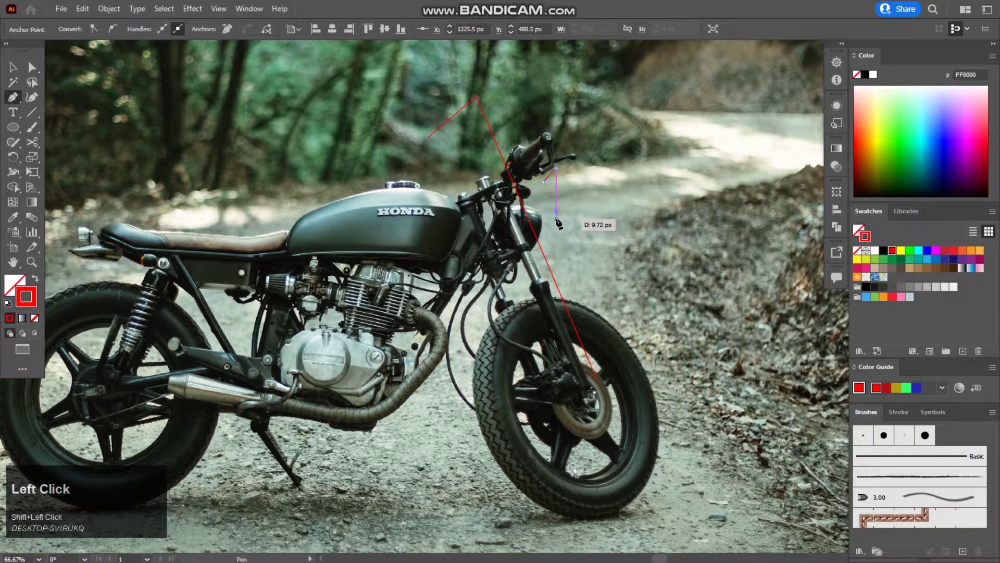
{"action": "key", "text": "ctrl+z"}
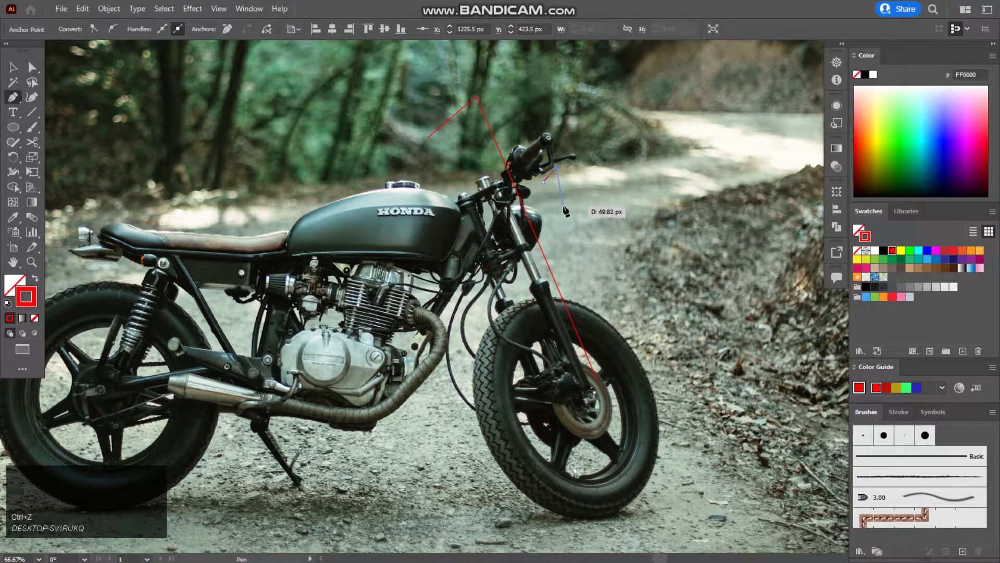
{"action": "key", "text": "ctrl+shift+z"}
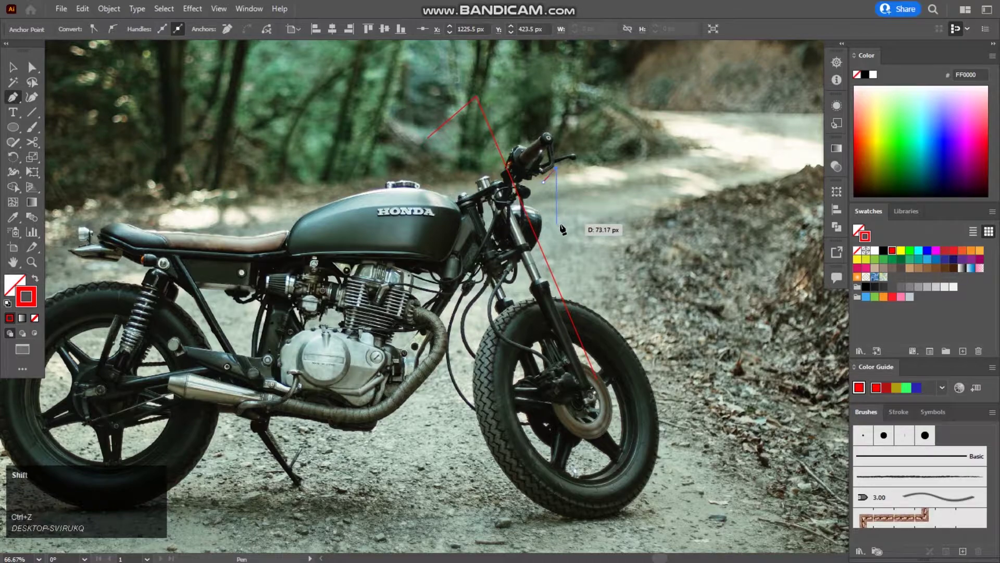
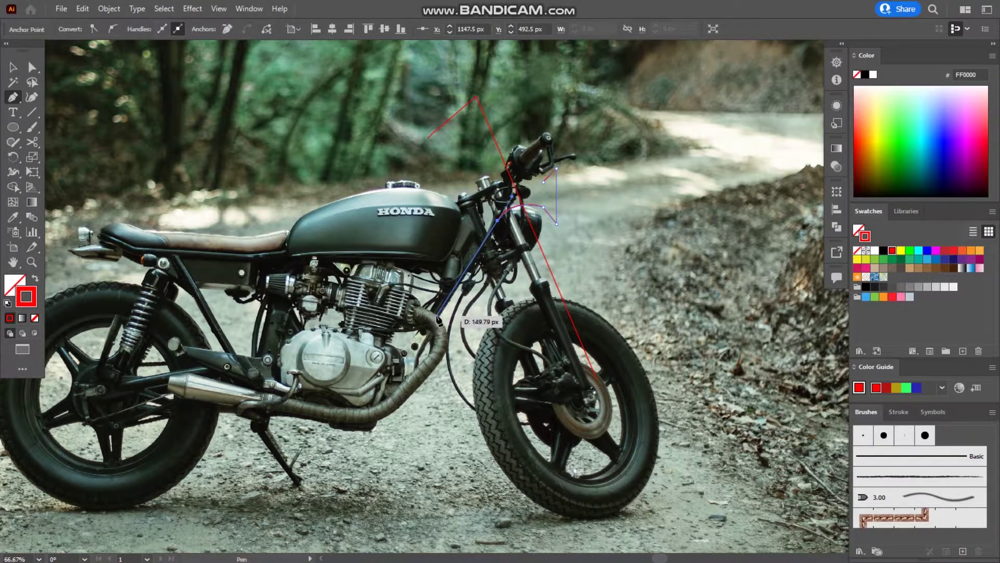
{"action": "key", "text": "ctrl+z"}
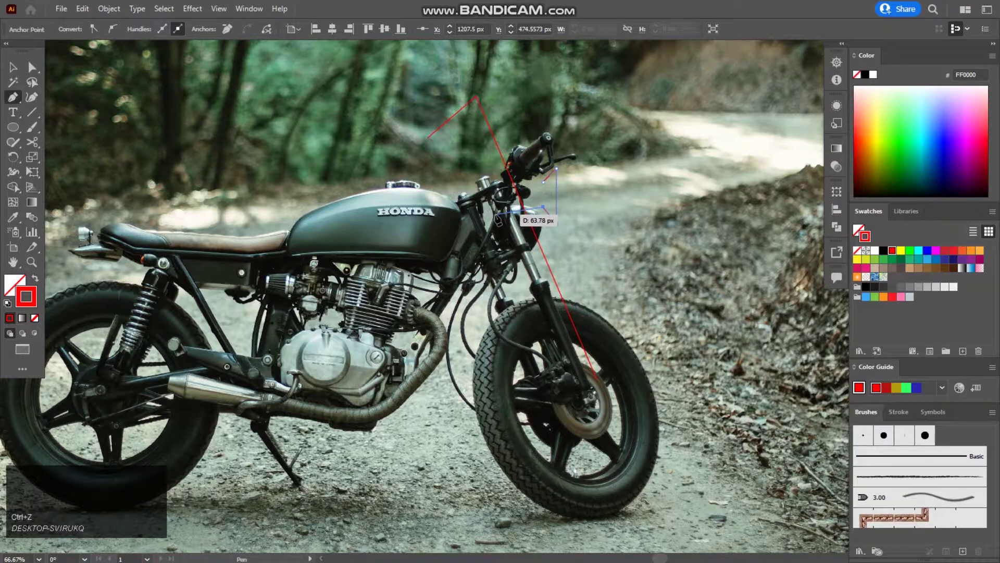
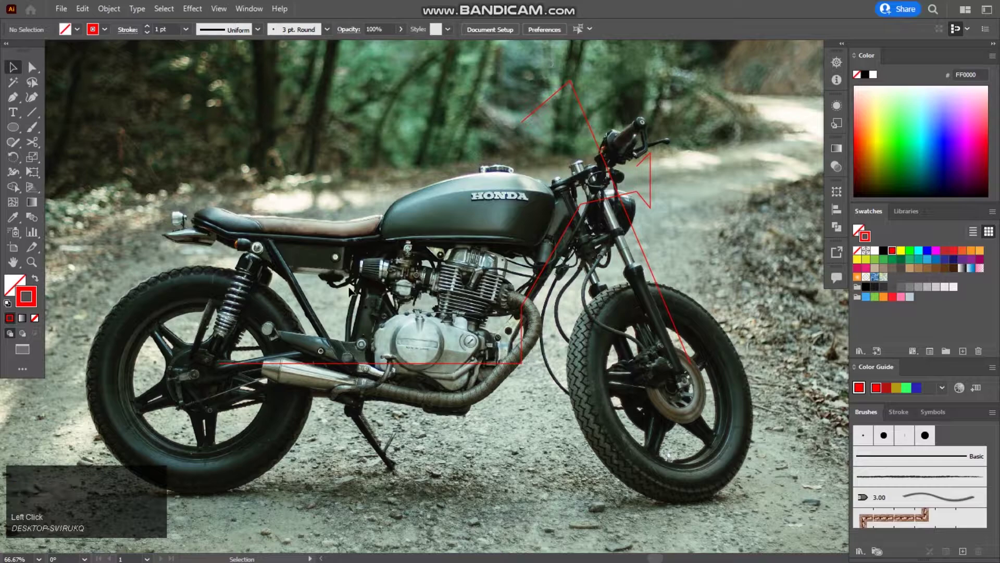
Give the red tracing path a thicker 5 pt stroke weight.
{"action": "left_click", "coordinate": [466, 320]}
{"action": "scroll", "scroll_direction": "up", "scroll_amount": 3}
{"action": "scroll", "scroll_direction": "down", "scroll_amount": 3}
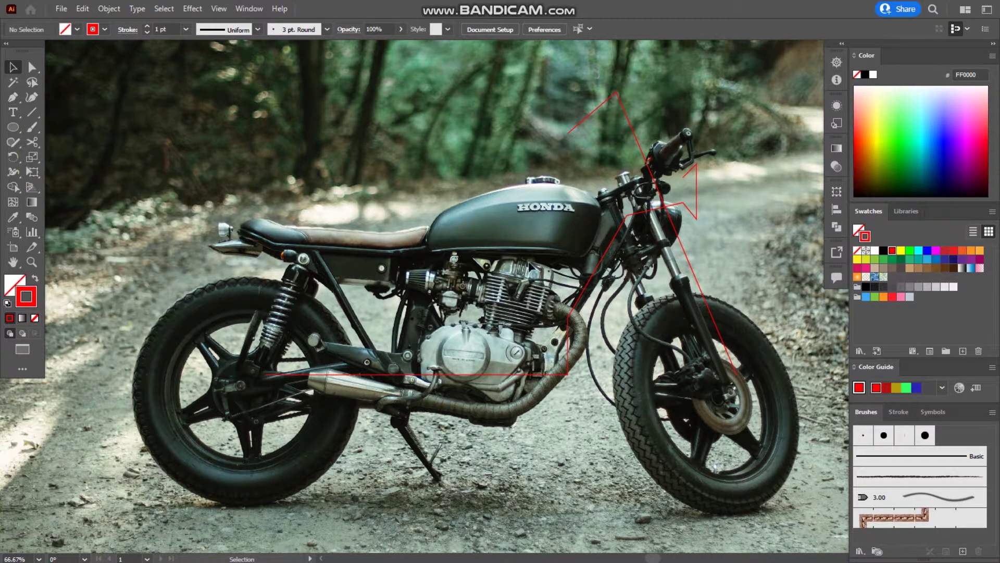
{"action": "left_click", "coordinate": [624, 233]}
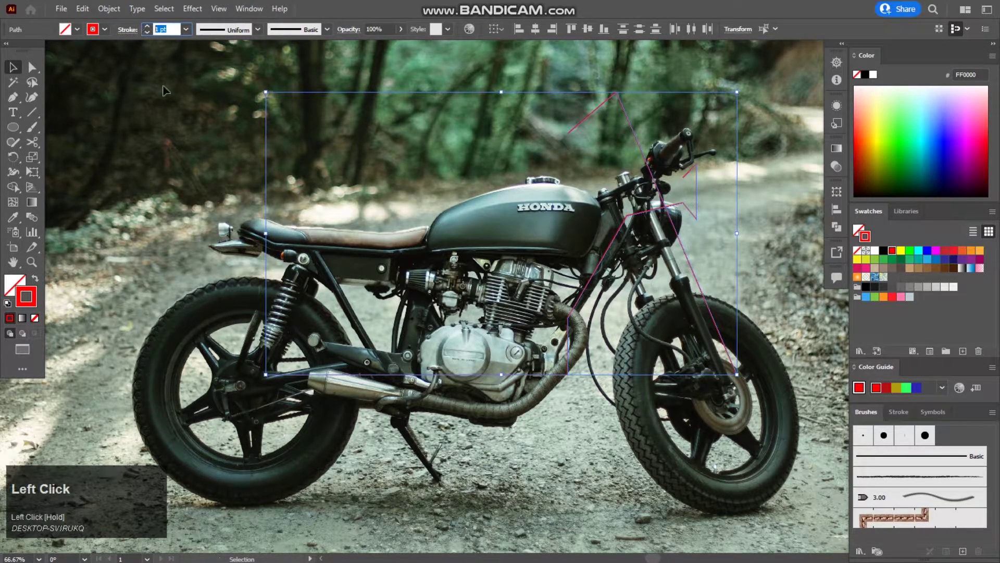
{"action": "key", "text": "Up"}
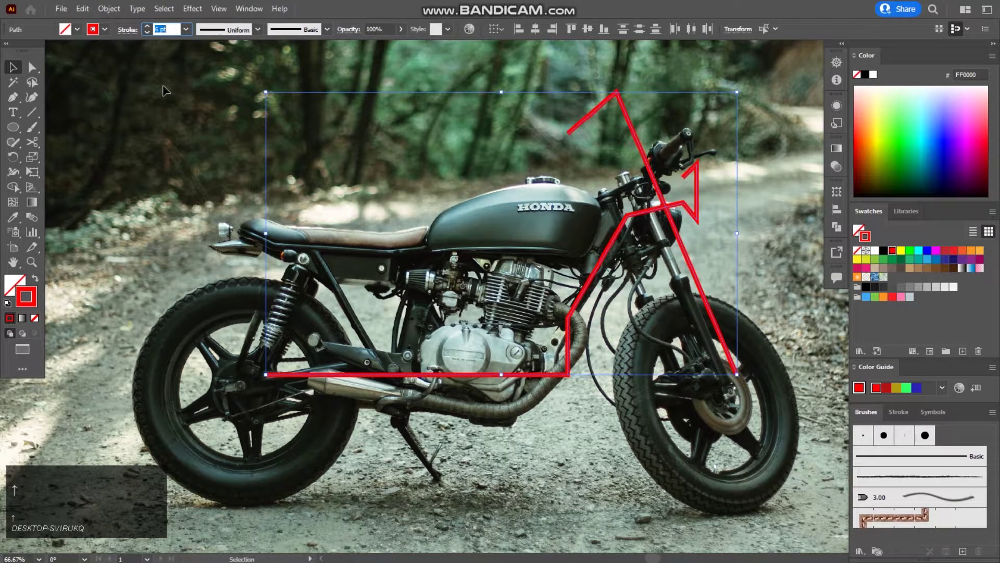
{"action": "scroll", "scroll_direction": "down", "scroll_amount": 3}
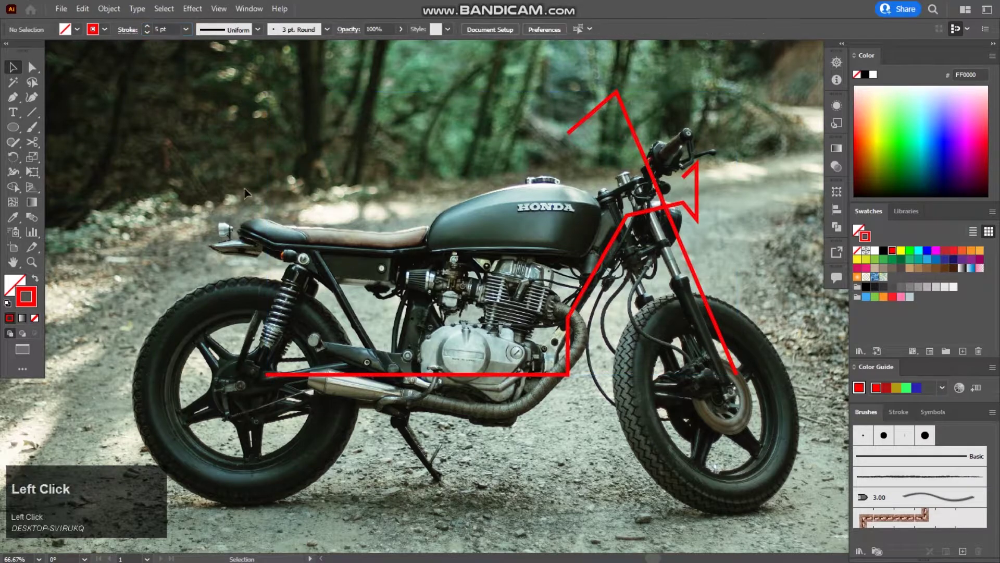
Trace the seat-and-tank curve and inner frame lines with the Pen tool.
{"action": "left_click", "coordinate": [20, 102]}
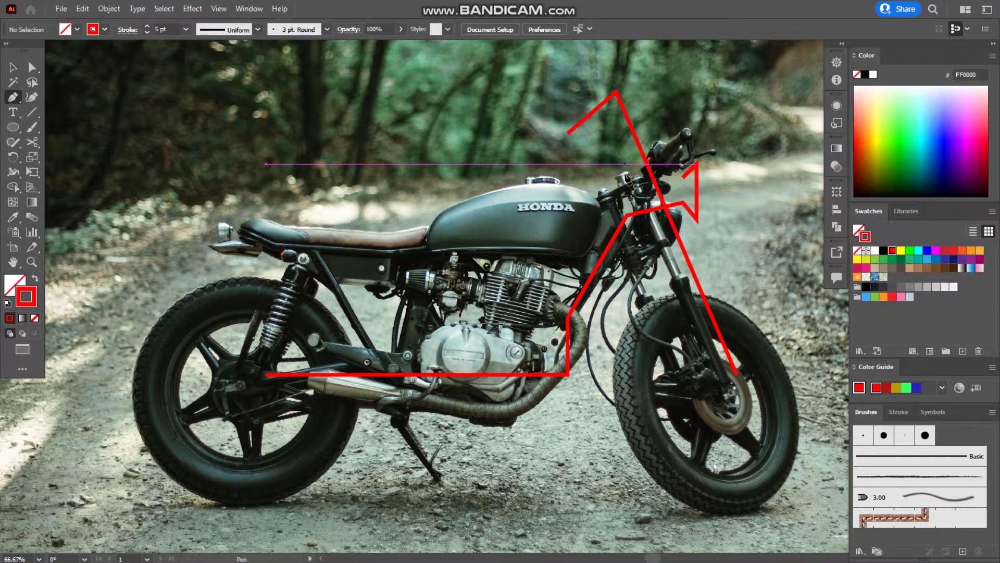
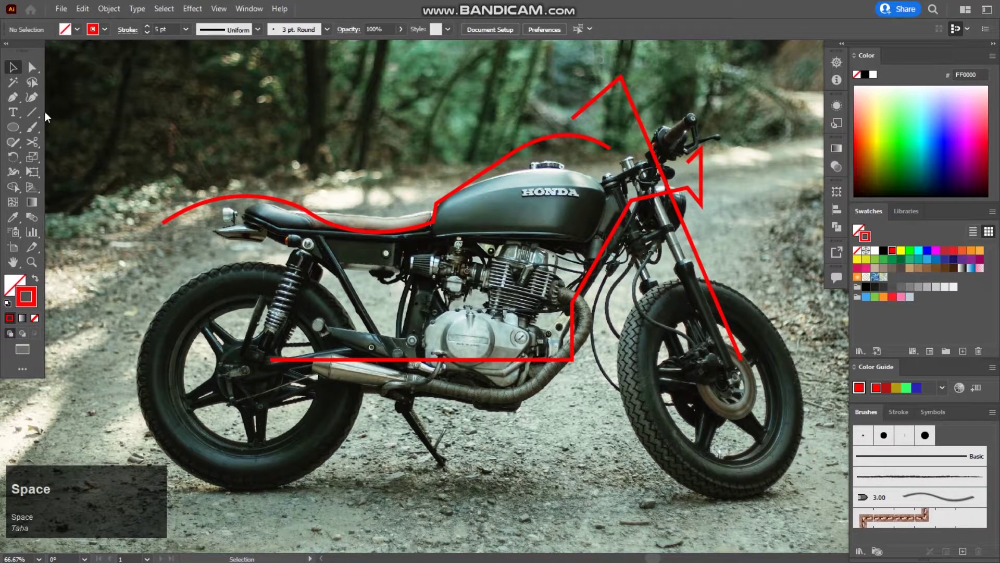
{"action": "left_click", "coordinate": [17, 105]}
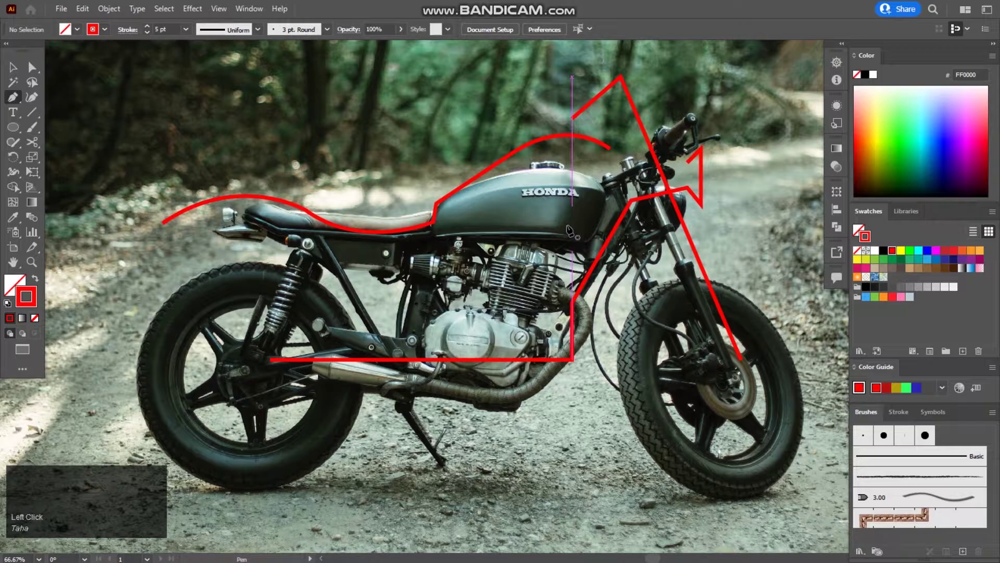
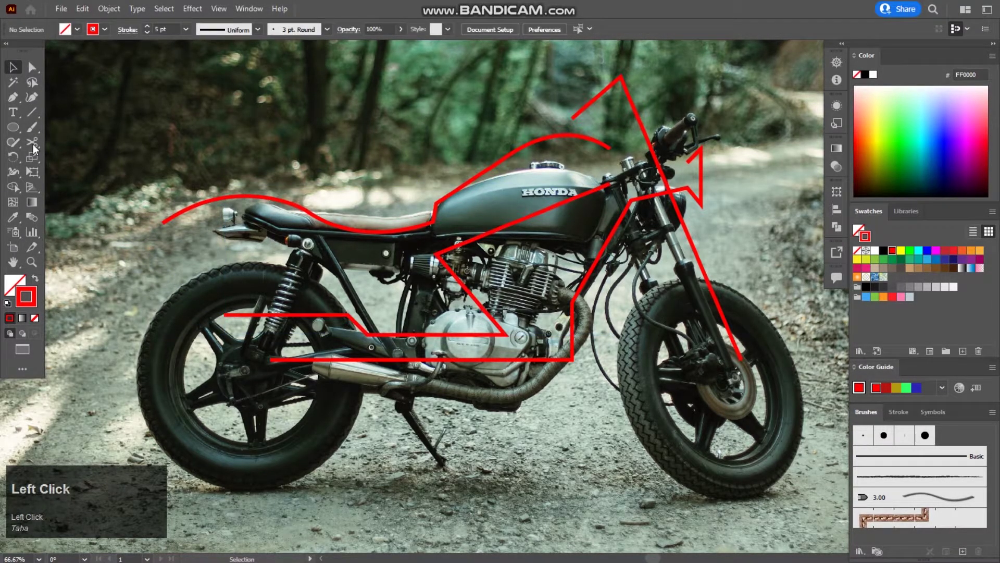
Draw red circles over the rear and front wheels with the Ellipse tool.
{"action": "right_click", "coordinate": [22, 135]}
{"action": "left_click", "coordinate": [22, 134]}
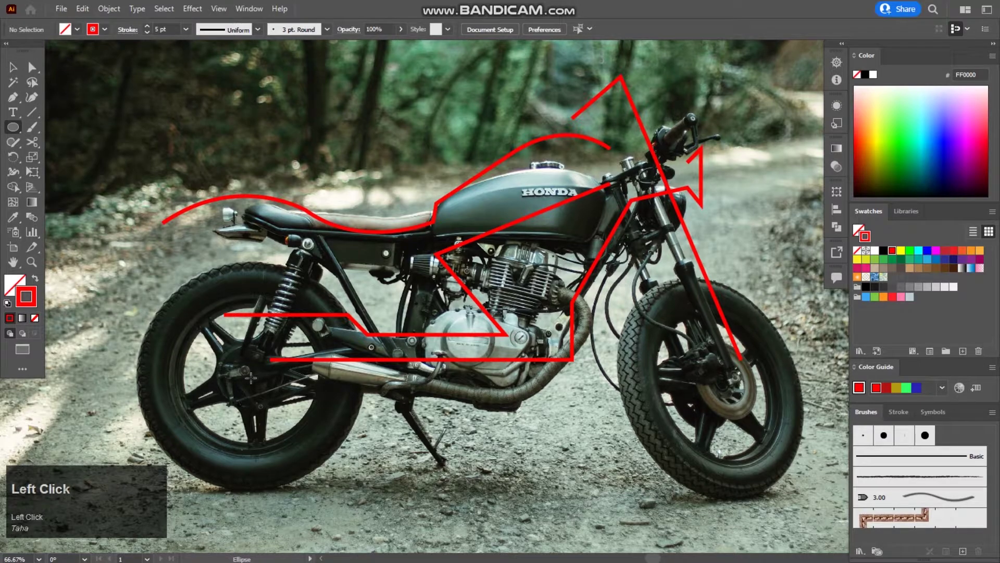
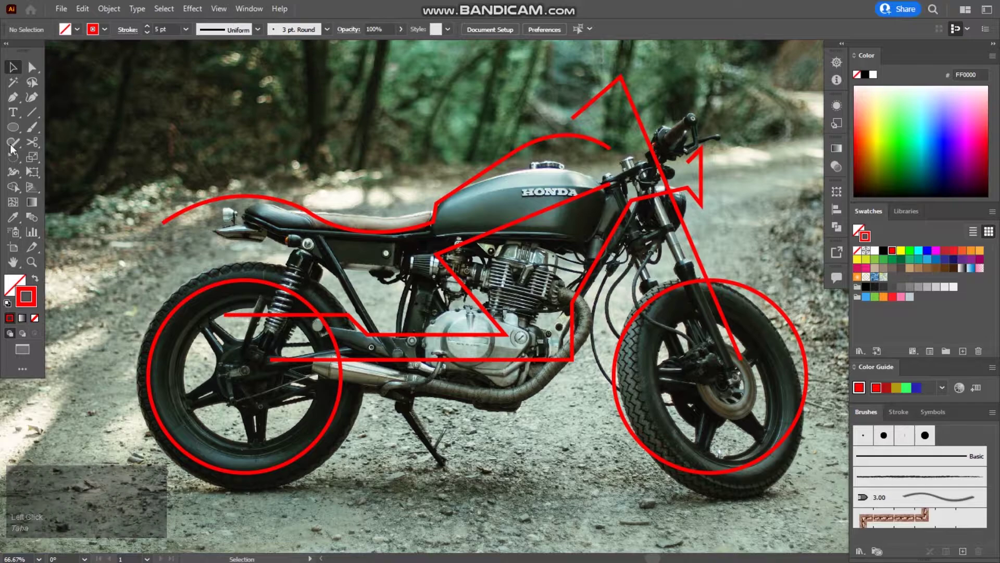
{"action": "left_click", "coordinate": [26, 114]}
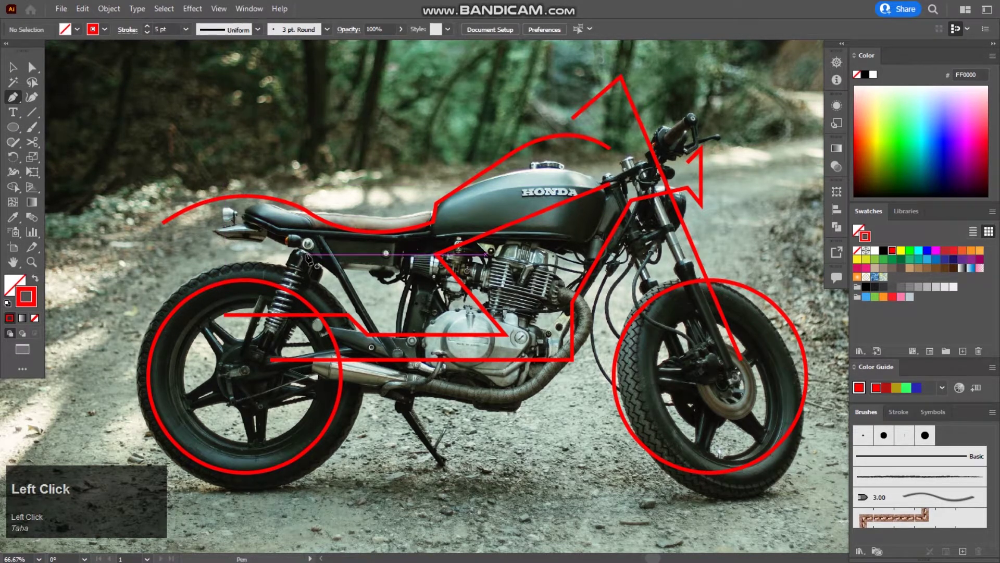
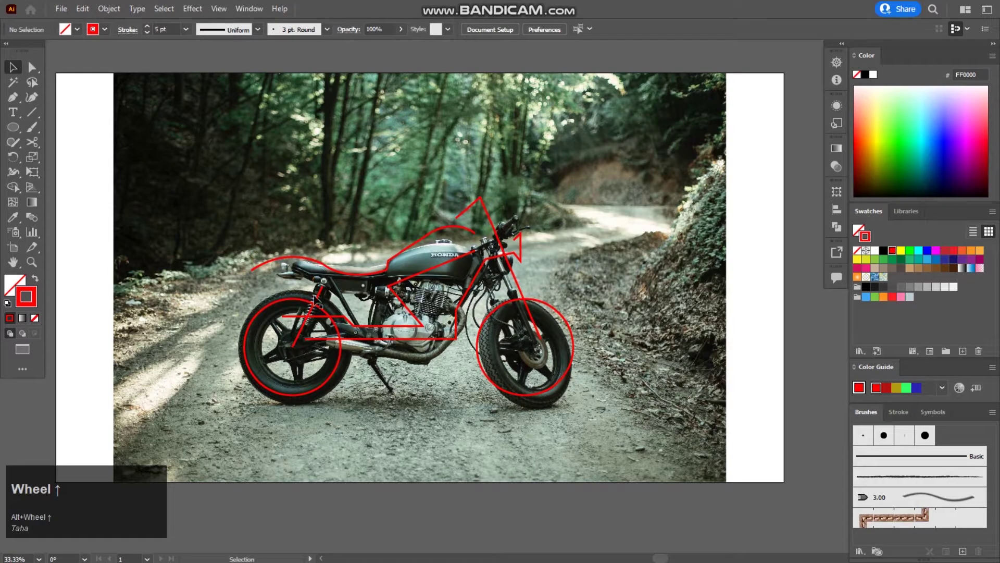
Delete the reference photo and give all traced paths a 30 pt tapered-width stroke.
{"action": "left_click", "coordinate": [241, 244]}
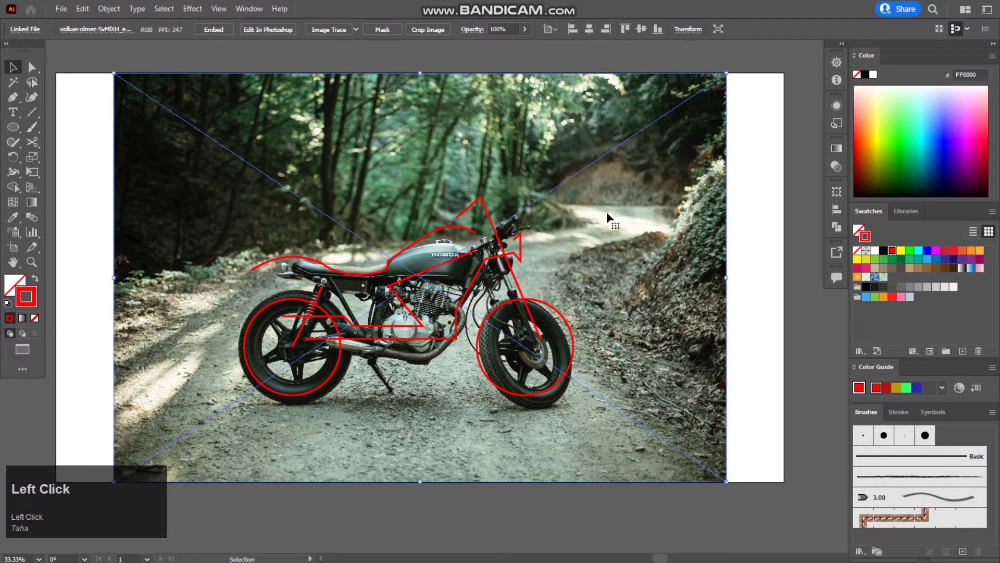
{"action": "left_click_drag", "start_coordinate": [233, 197], "coordinate": [258, 35]}
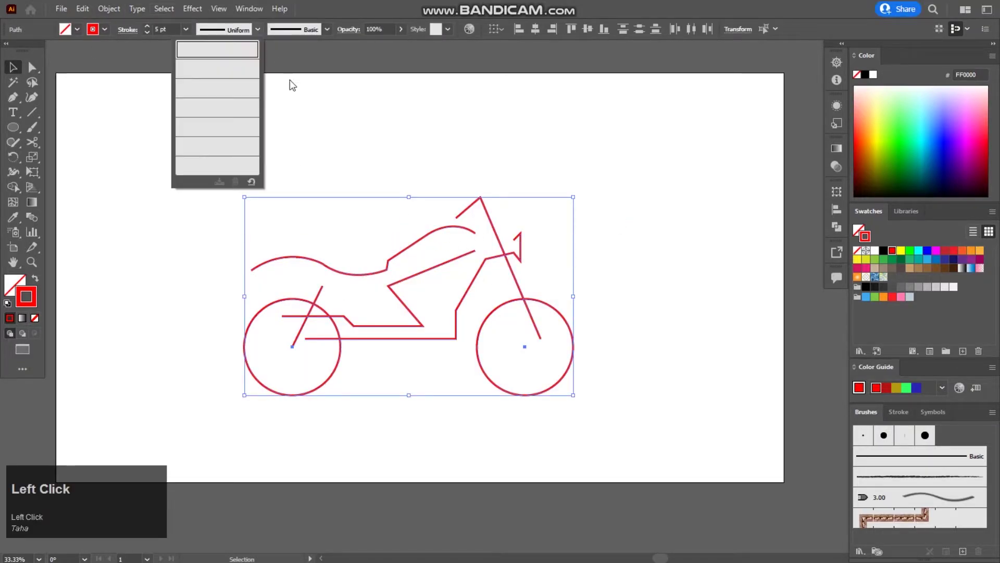
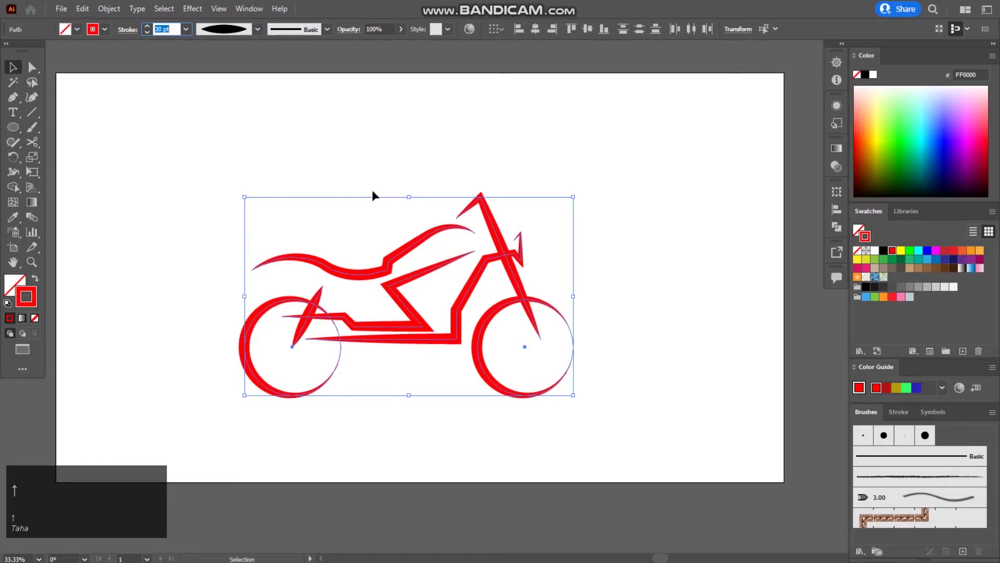
{"action": "left_click", "coordinate": [414, 120]}
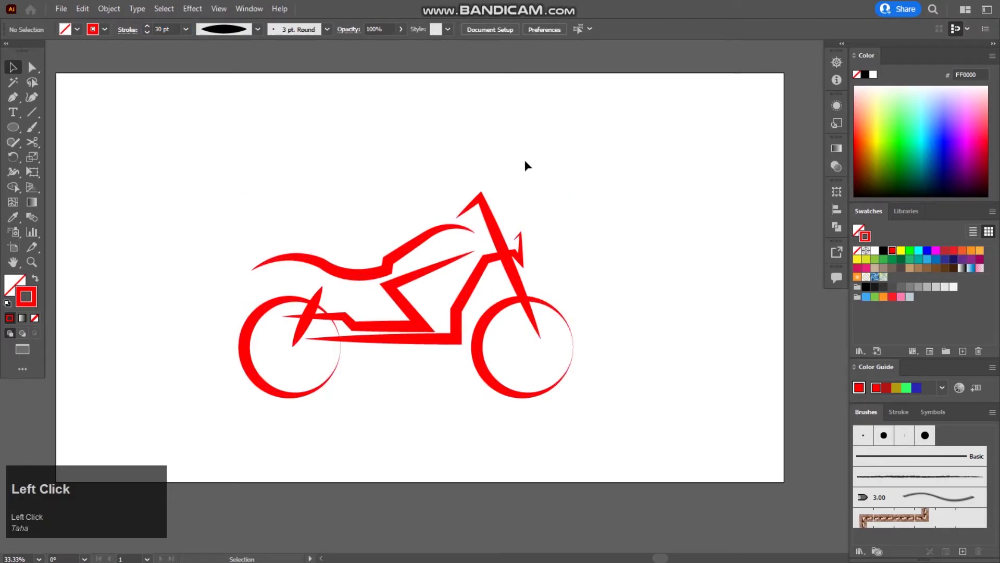
Set both wheel circles to a Uniform width profile so they read as solid 30 pt rings.
{"action": "left_click", "coordinate": [570, 323]}
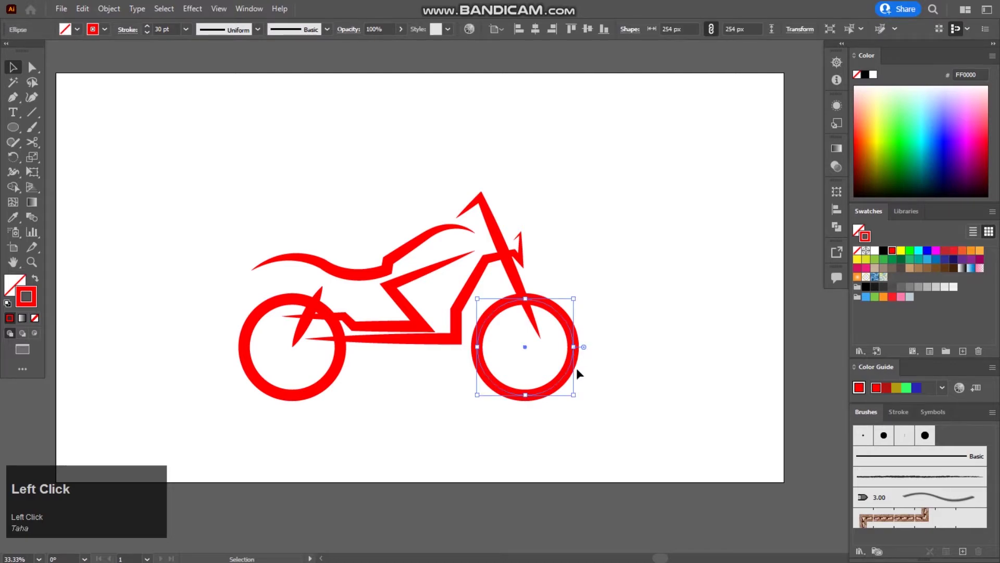
{"action": "scroll", "scroll_direction": "up", "scroll_amount": 3}
{"action": "key", "text": "Right"}
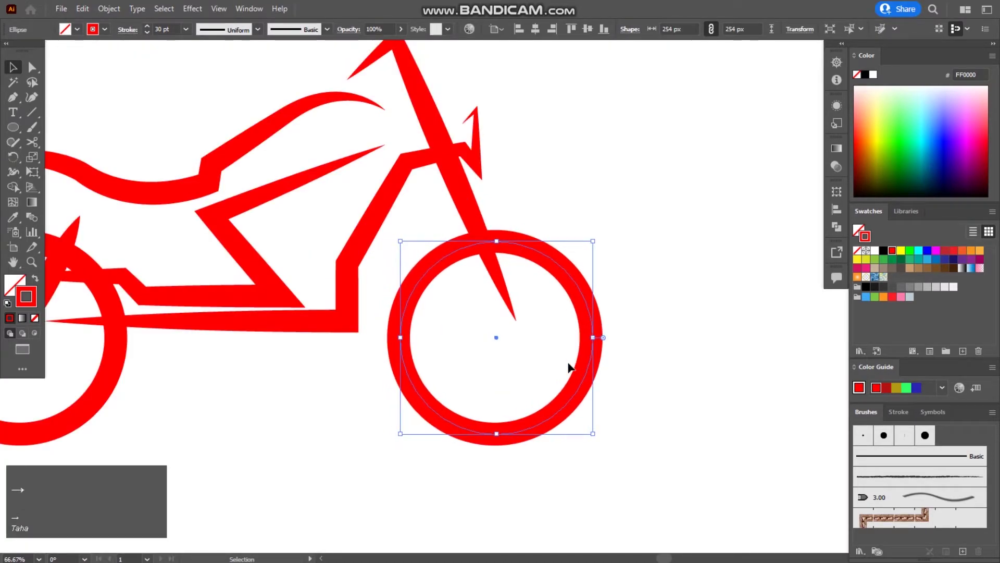
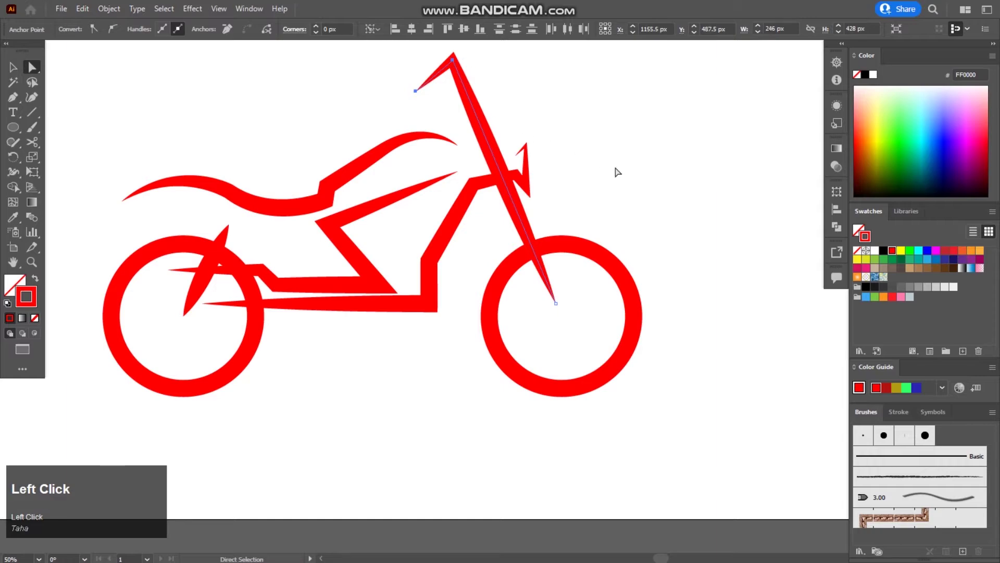
Make the front fork and rear strut Uniform-width bars and group them together.
{"action": "left_click_drag", "start_coordinate": [554, 292], "coordinate": [617, 222]}
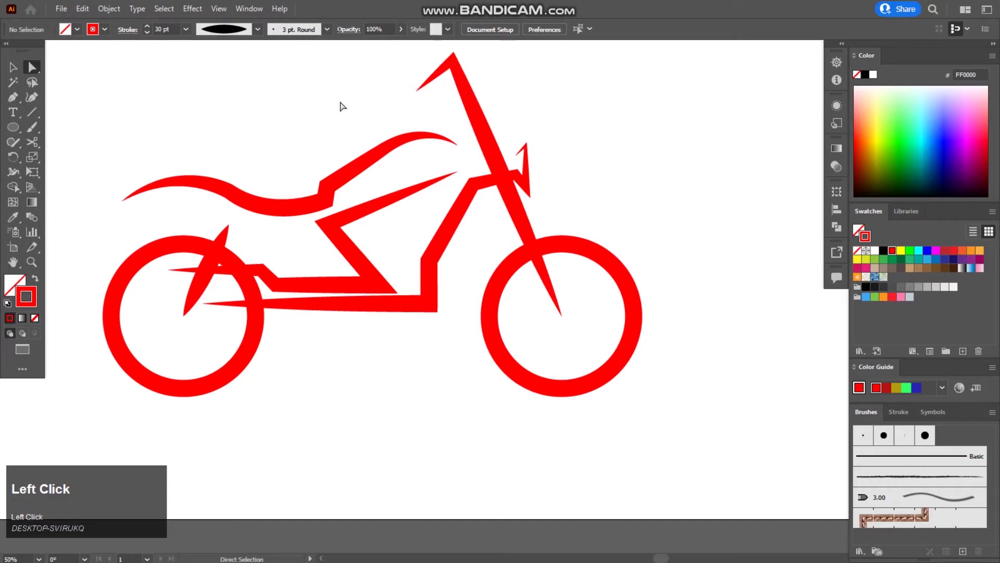
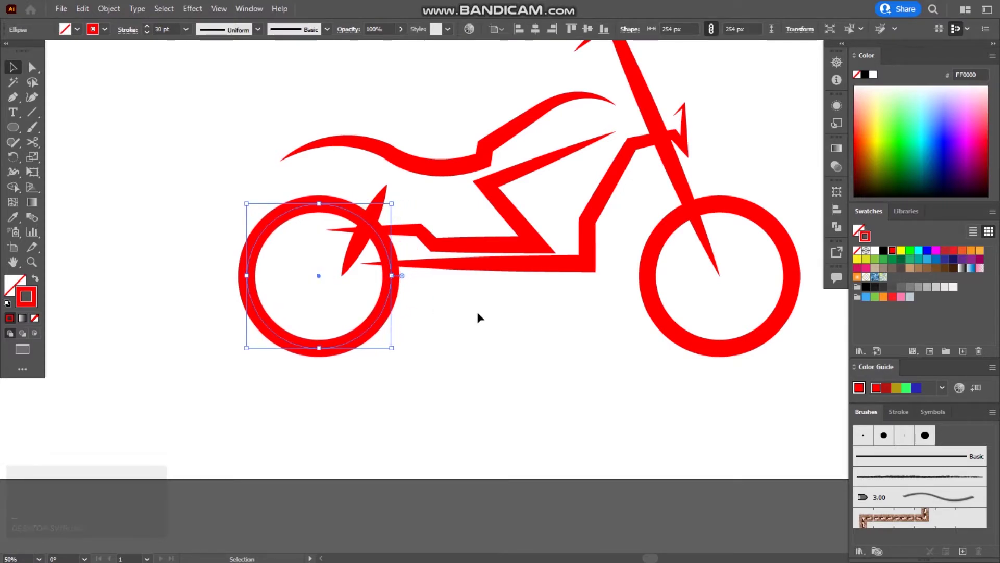
{"action": "left_click", "coordinate": [465, 298]}
{"action": "key", "text": "Left"}
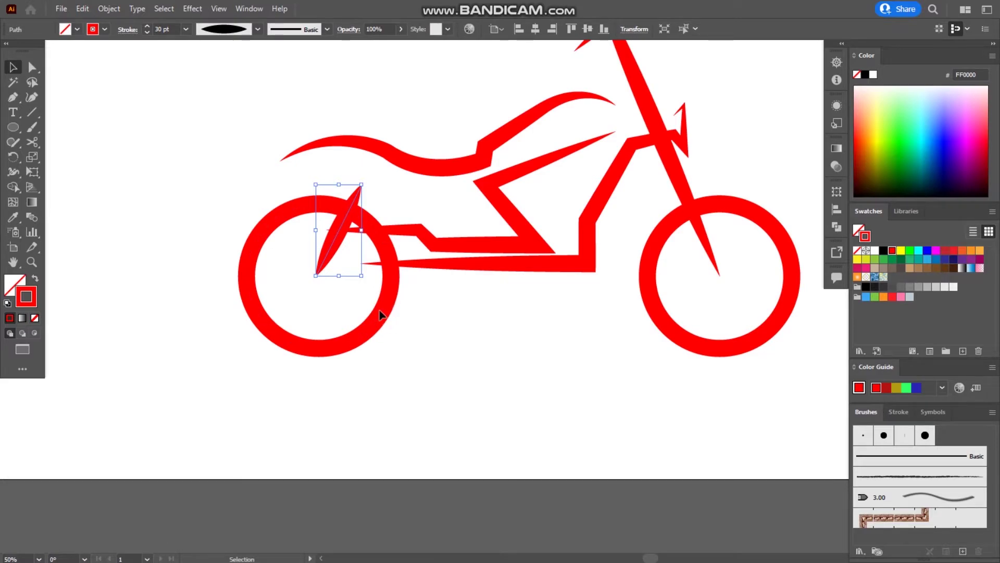
{"action": "key", "text": "Right"}
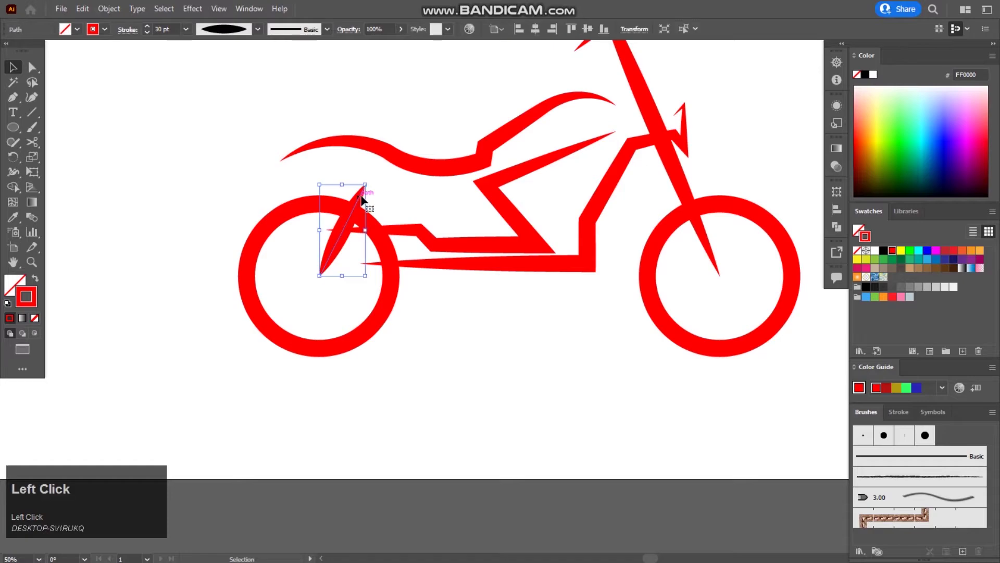
{"action": "left_click", "coordinate": [637, 92]}
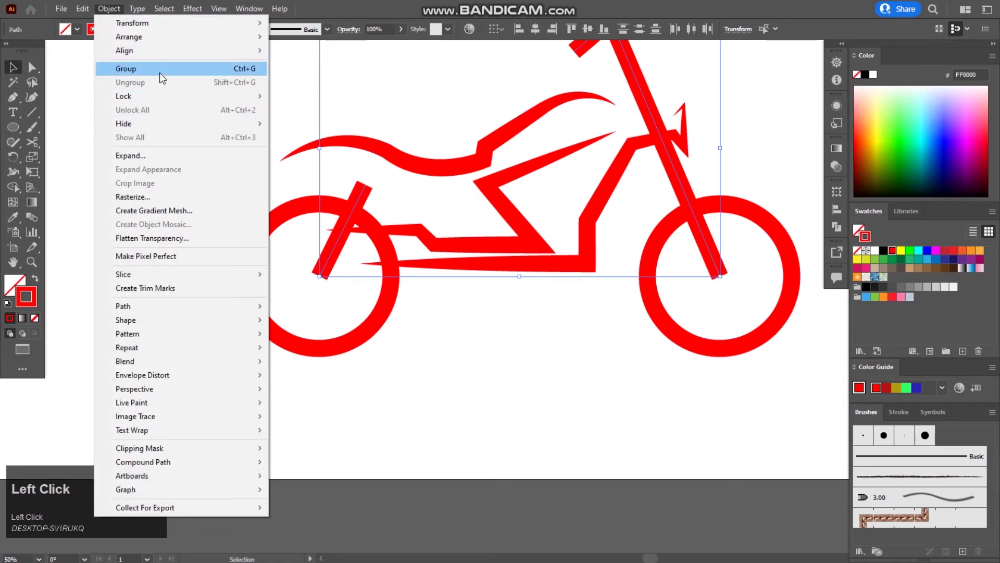
{"action": "left_click", "coordinate": [190, 155]}
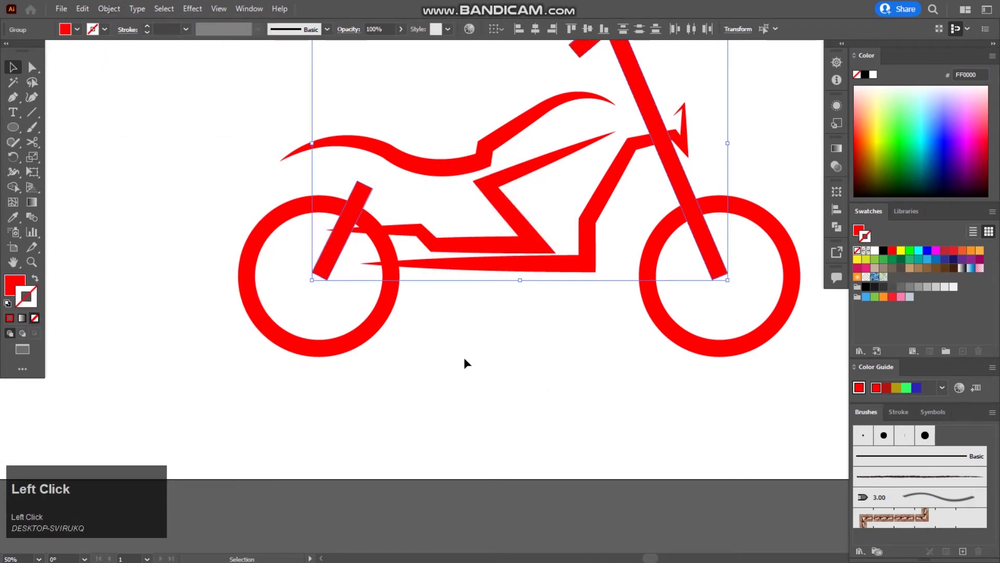
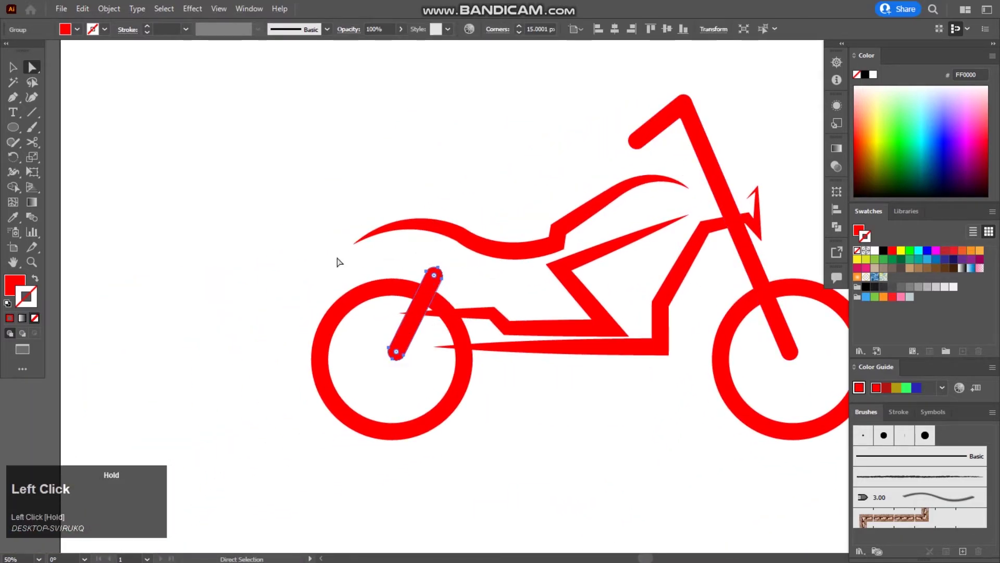
Round the ends of the grouped fork and rear strut.
{"action": "scroll", "scroll_direction": "up", "scroll_amount": 3}
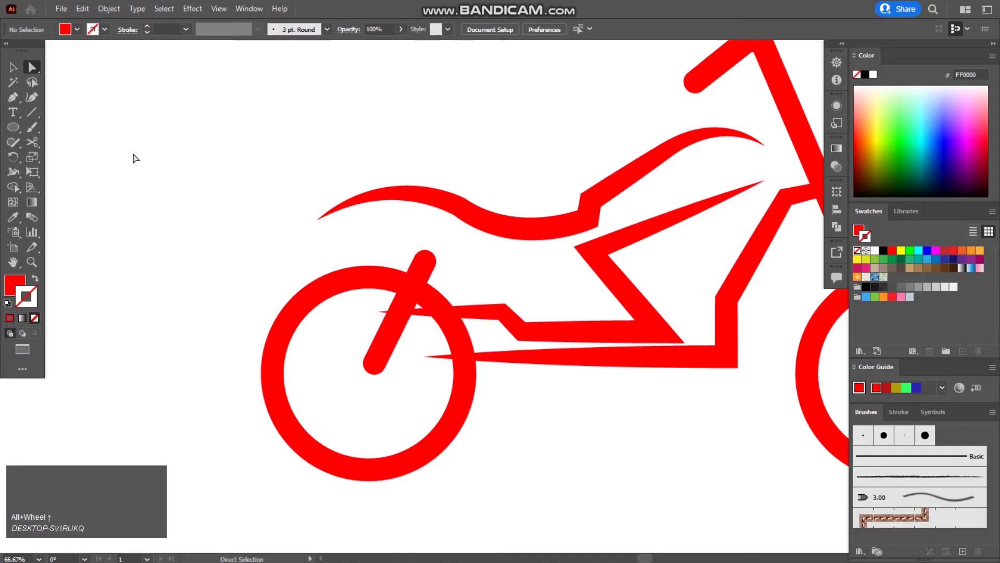
{"action": "left_click", "coordinate": [16, 79]}
{"action": "key", "text": "Left"}
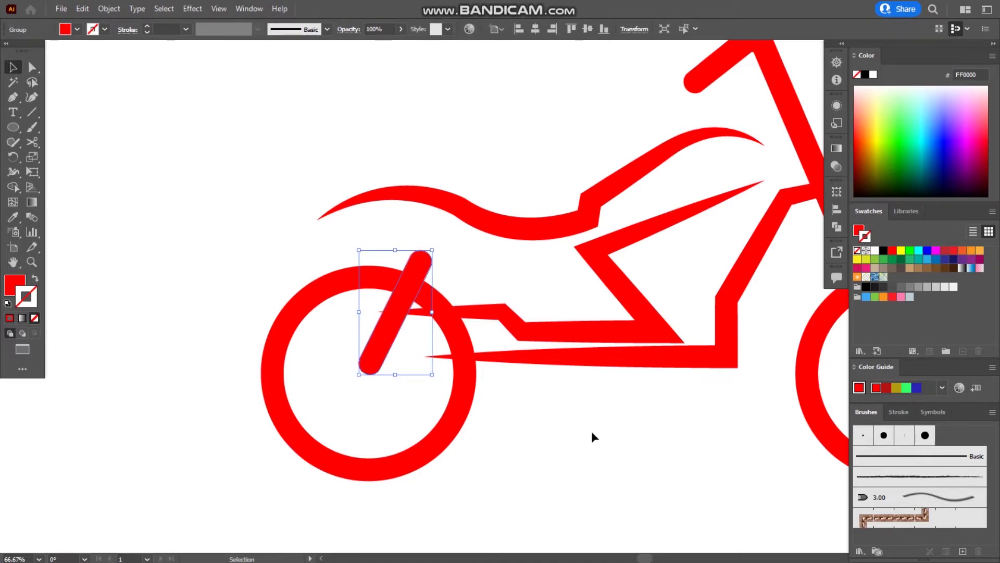
Nudge the inner frame line's end point left so it reaches into the rear wheel ring.
{"action": "left_click", "coordinate": [559, 341]}
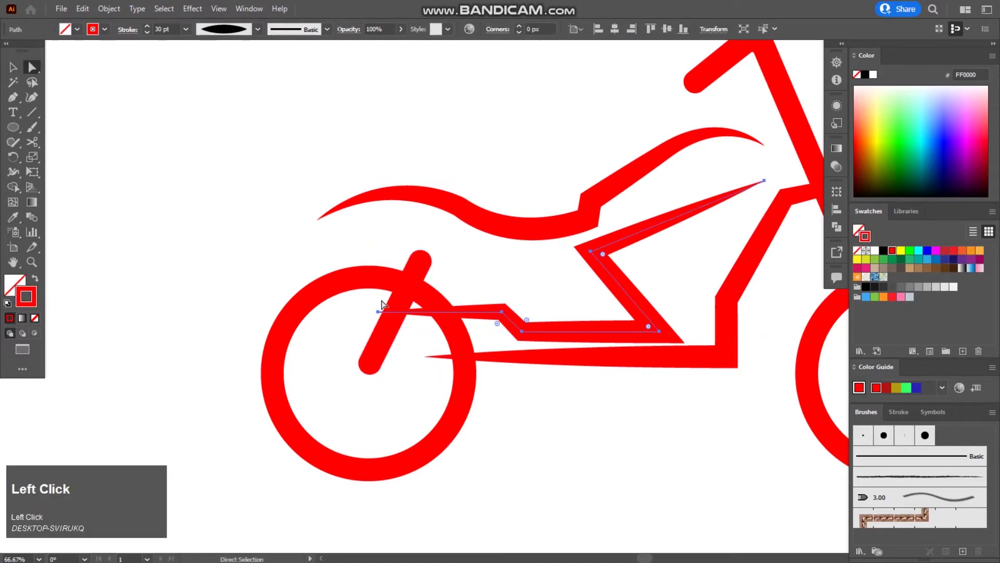
{"action": "key", "text": "Left"}
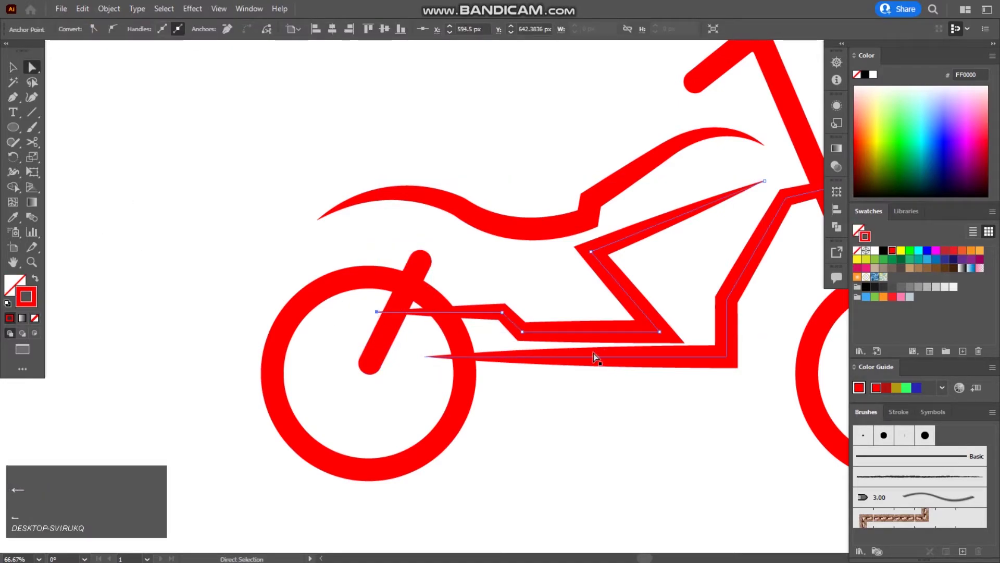
{"action": "key", "text": "Left"}
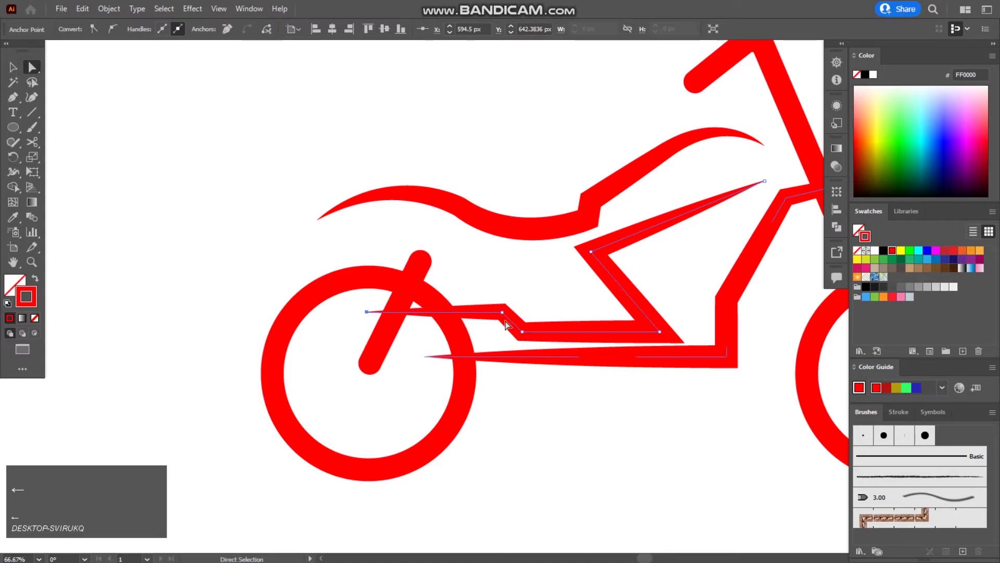
{"action": "left_click", "coordinate": [9, 70]}
{"action": "scroll", "scroll_direction": "down", "scroll_amount": 3}
{"action": "key", "text": "space"}
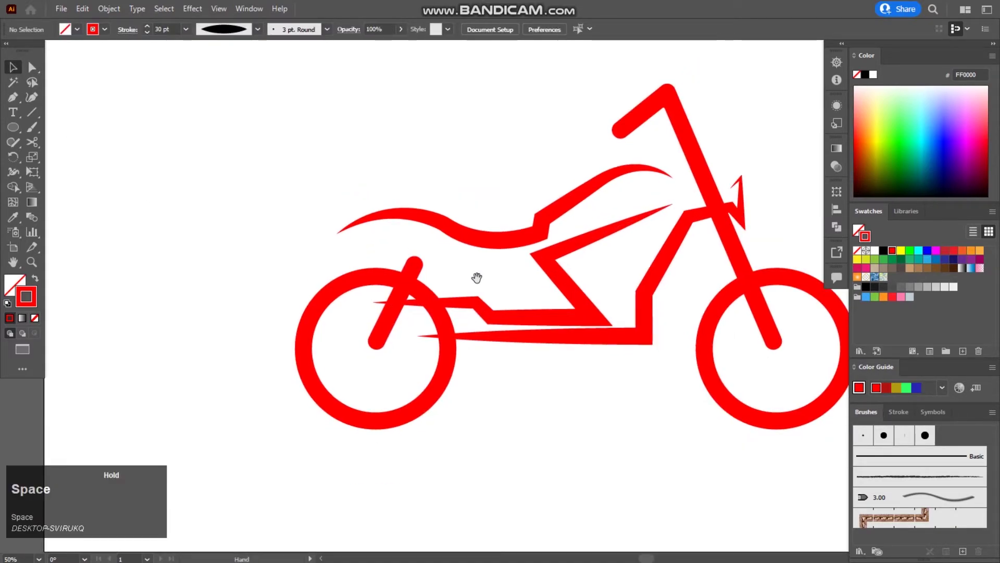
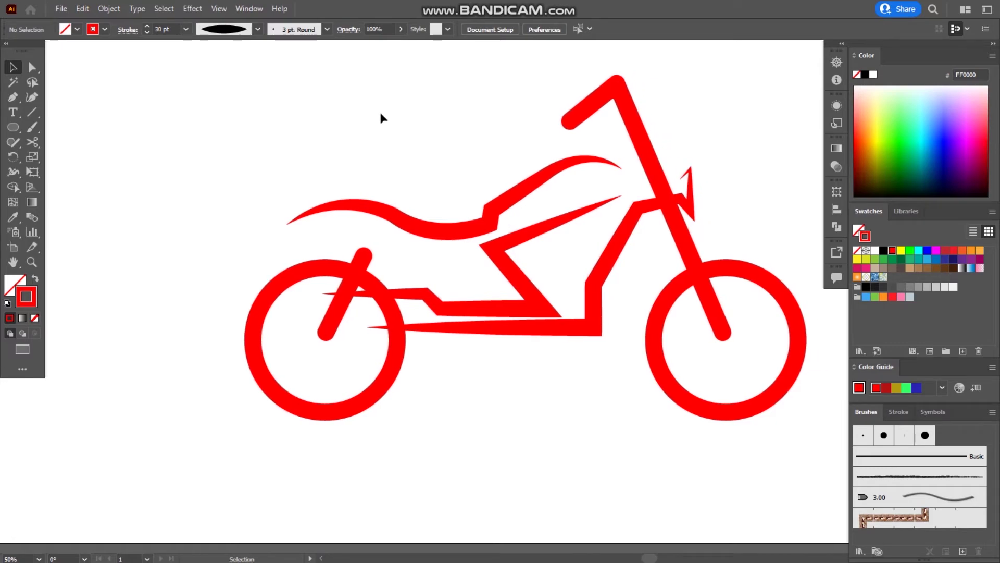
Nudge the left wheel circle left and up so it sits level with the rear wheel.
{"action": "left_click", "coordinate": [262, 85]}
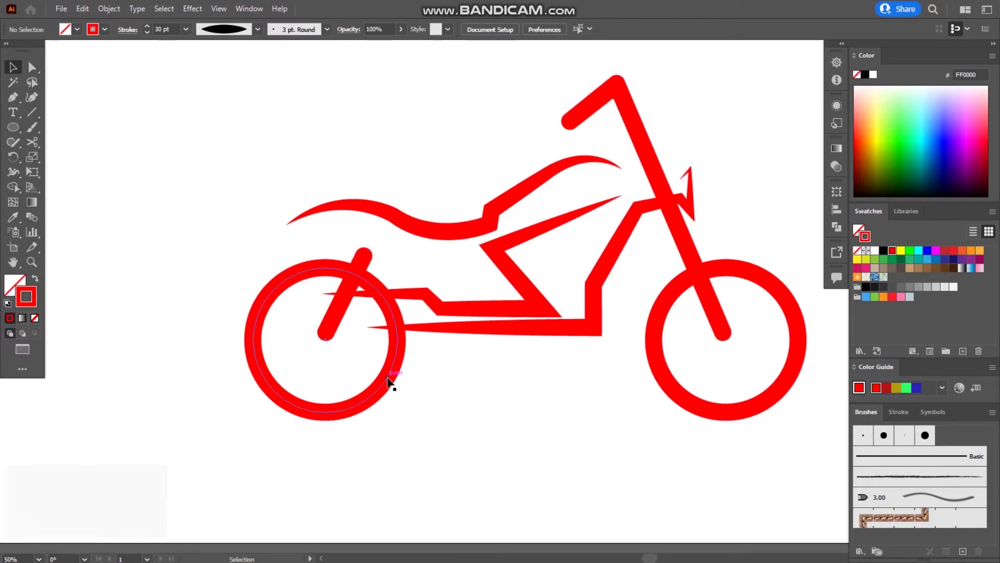
{"action": "left_click", "coordinate": [392, 380]}
{"action": "key", "text": "Left"}
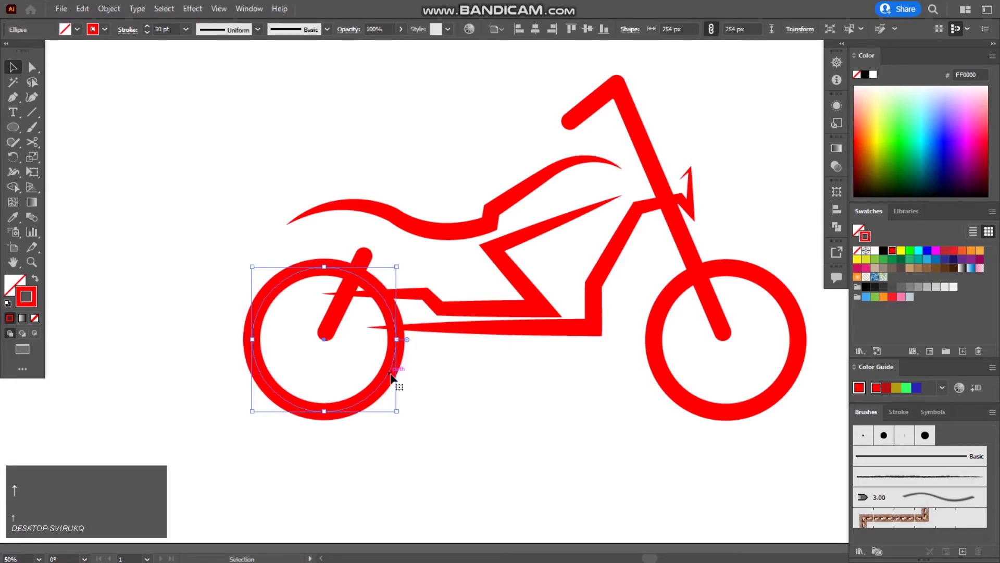
{"action": "left_click", "coordinate": [490, 395]}
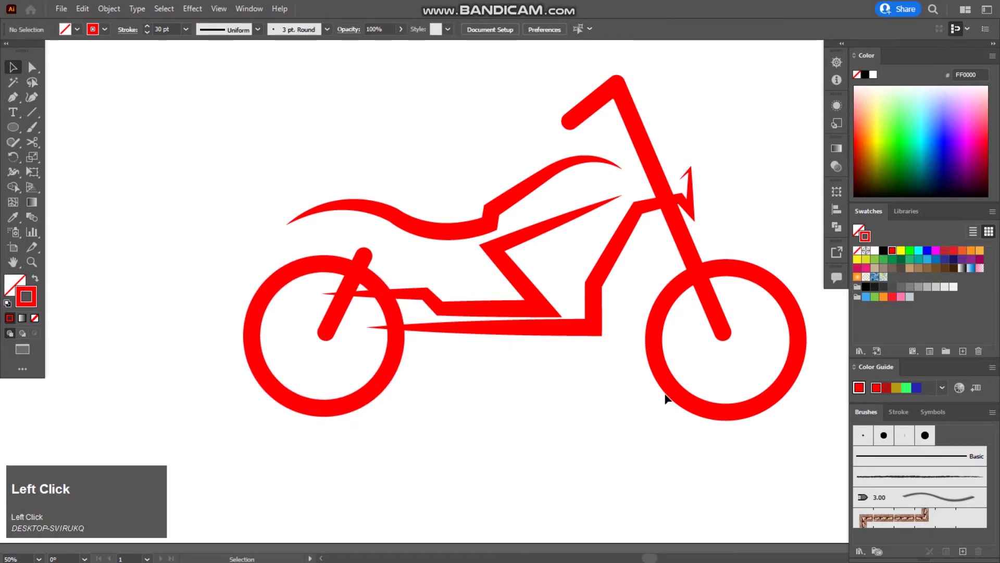
{"action": "key", "text": "Up"}
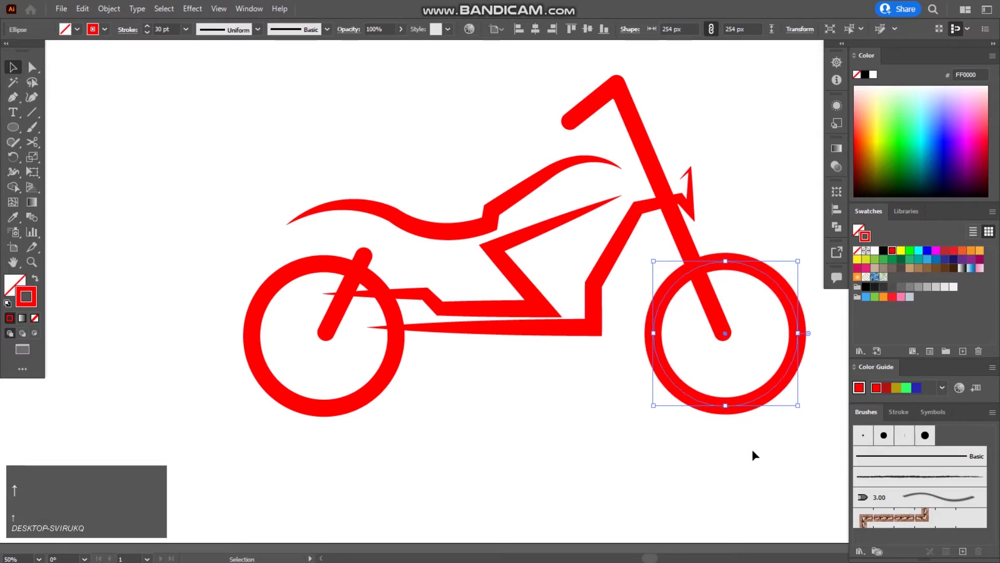
Select the right wheel circle together with all the motorcycle paths for expanding.
{"action": "left_click", "coordinate": [766, 193]}
{"action": "left_click_drag", "start_coordinate": [313, 345], "coordinate": [771, 157]}
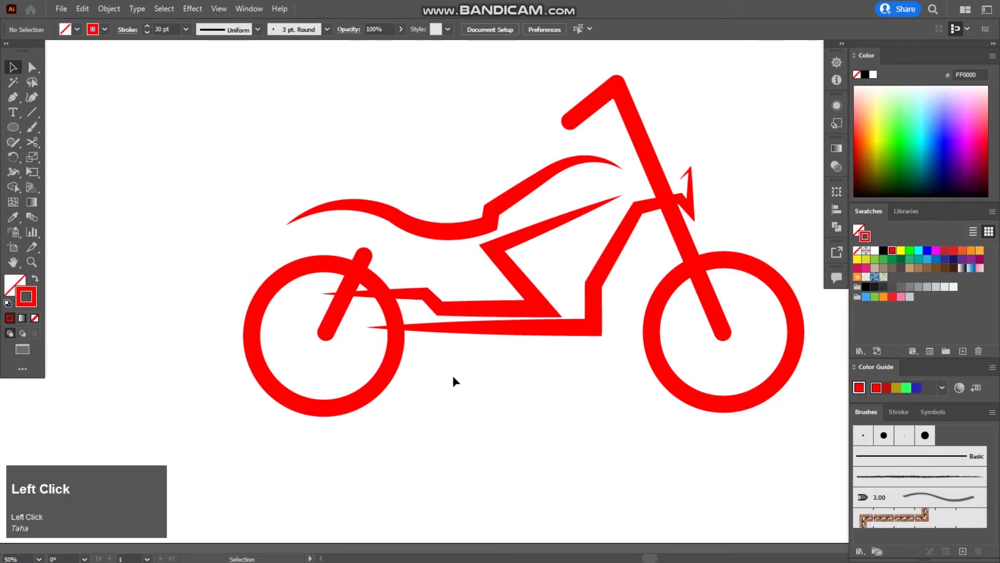
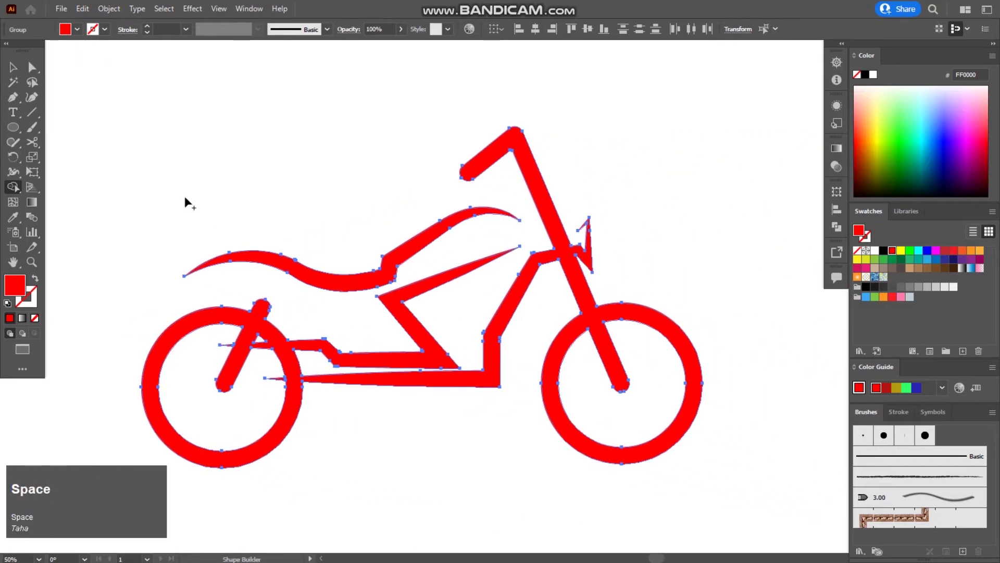
Deselect the motorcycle shapes and fit the whole artboard in view.
{"action": "left_click", "coordinate": [19, 73]}
{"action": "scroll", "scroll_direction": "down", "scroll_amount": 3}
{"action": "key", "text": "space"}
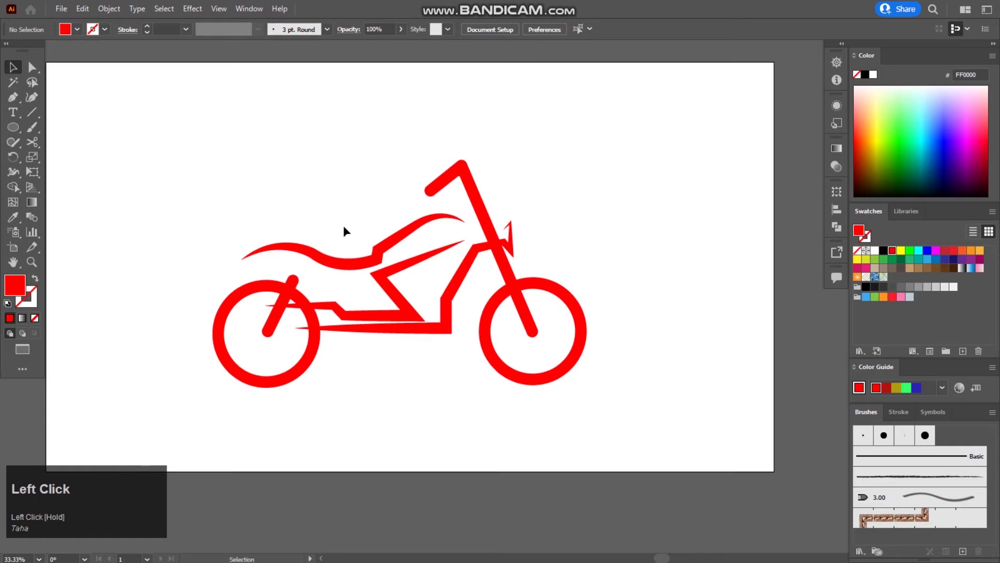
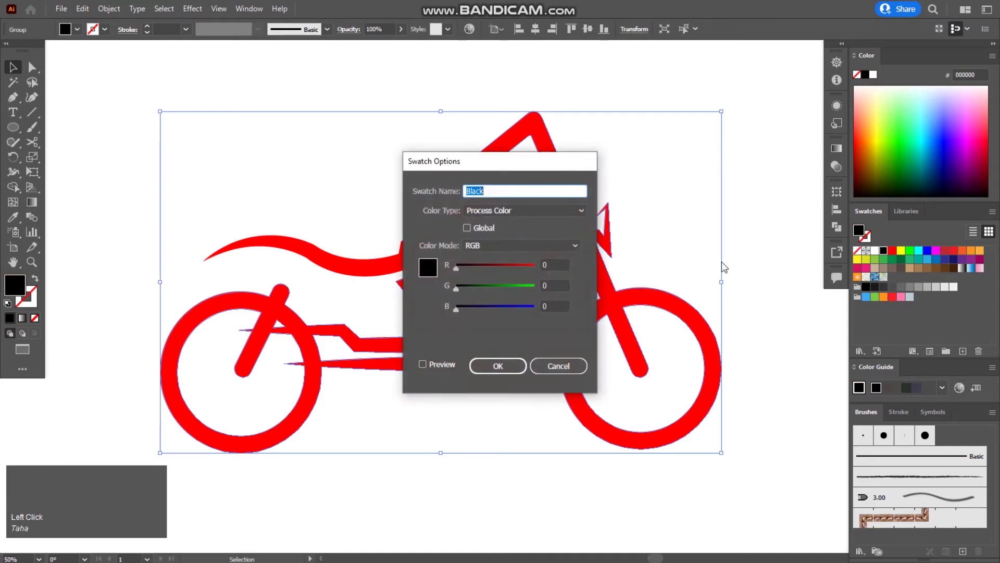
Confirm the Black swatch, group the motorcycle pieces into one object and reposition it on the artboard.
{"action": "left_click", "coordinate": [550, 380]}
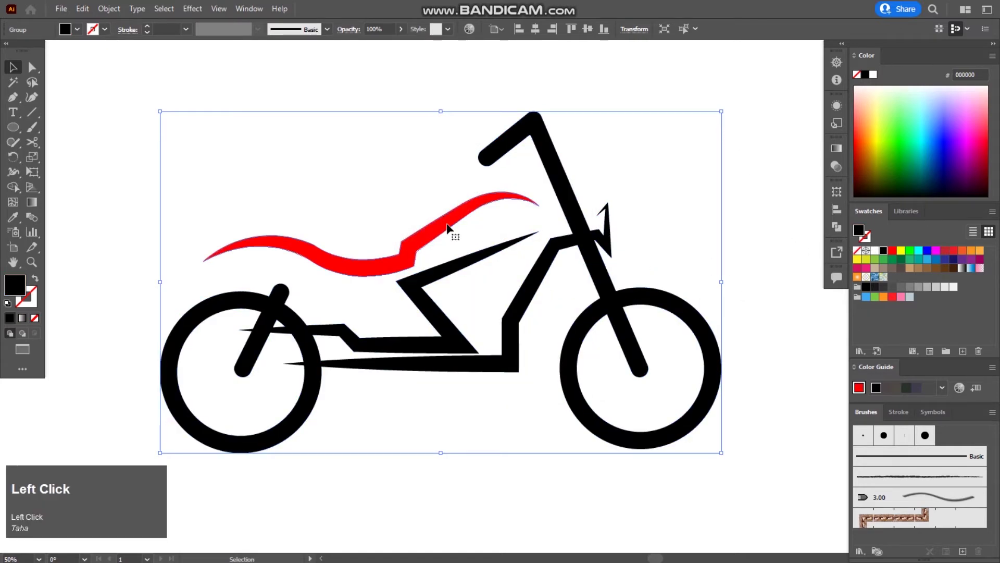
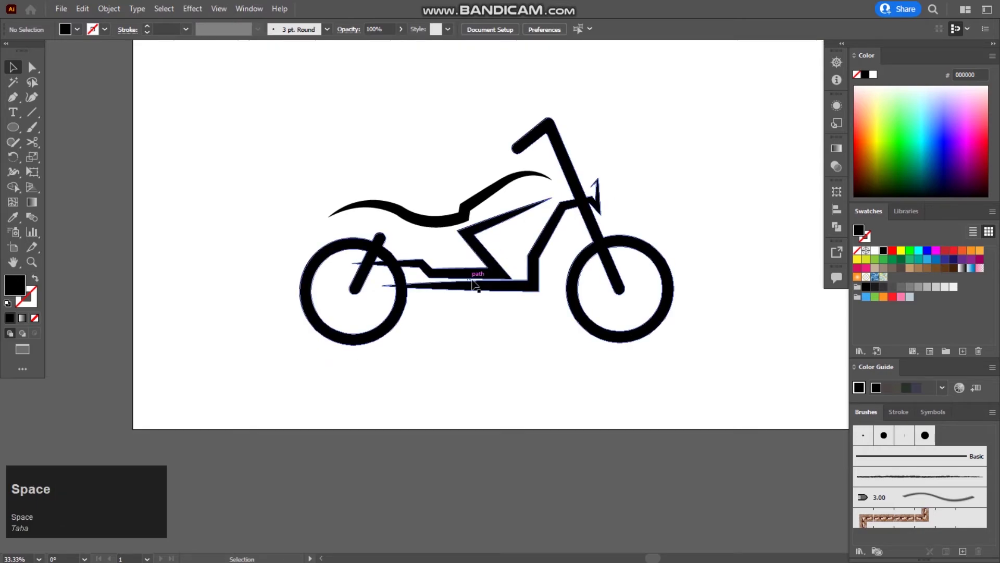
{"action": "left_click", "coordinate": [334, 162]}
{"action": "right_click", "coordinate": [438, 230]}
{"action": "left_click", "coordinate": [488, 323]}
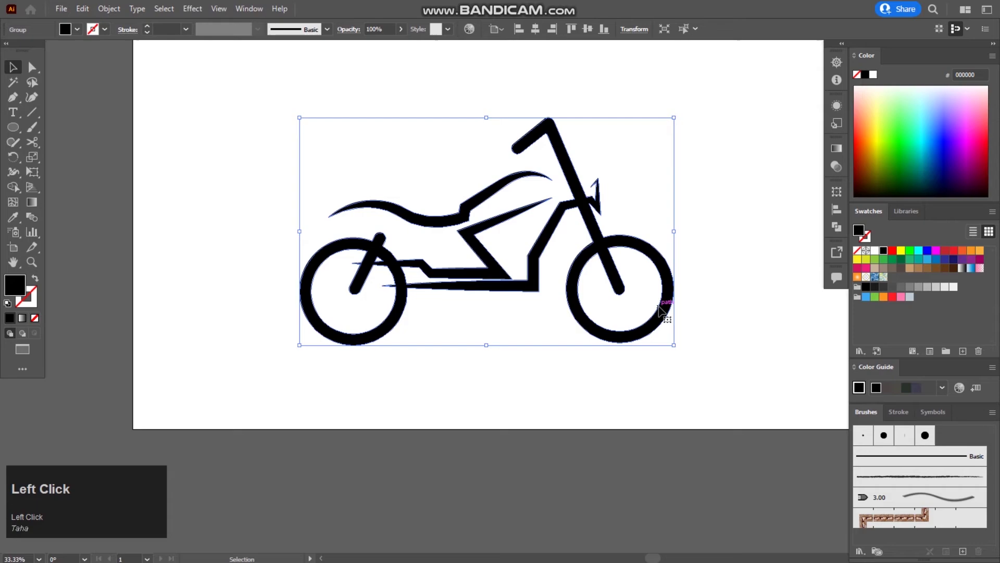
{"action": "left_click", "coordinate": [769, 202]}
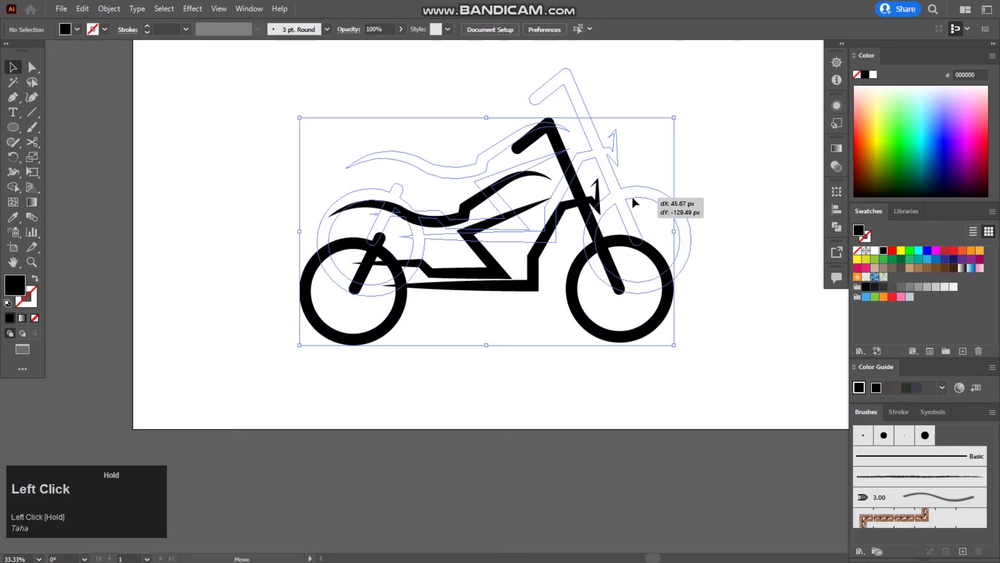
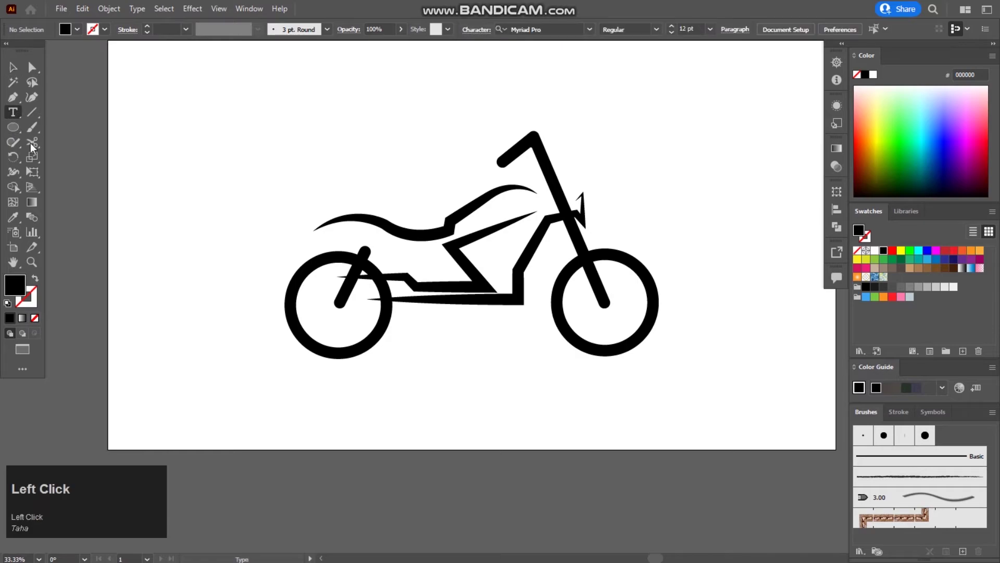
Enter the word 'YOUR' in capitals in the text frame beneath the motorcycle.
{"action": "scroll", "scroll_direction": "up", "scroll_amount": 3}
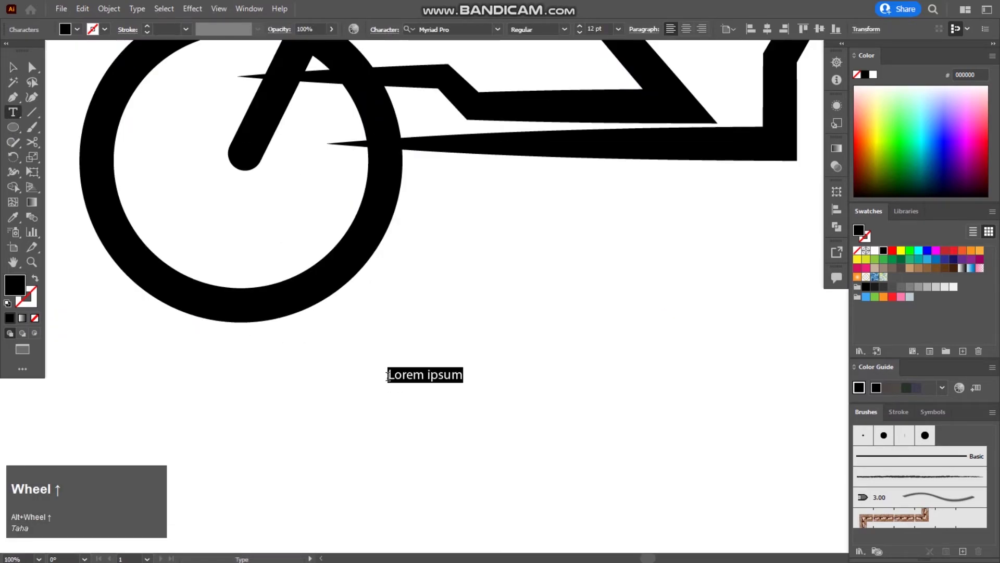
{"action": "scroll", "scroll_direction": "up", "scroll_amount": 3}
{"action": "key", "text": "shift+y"}
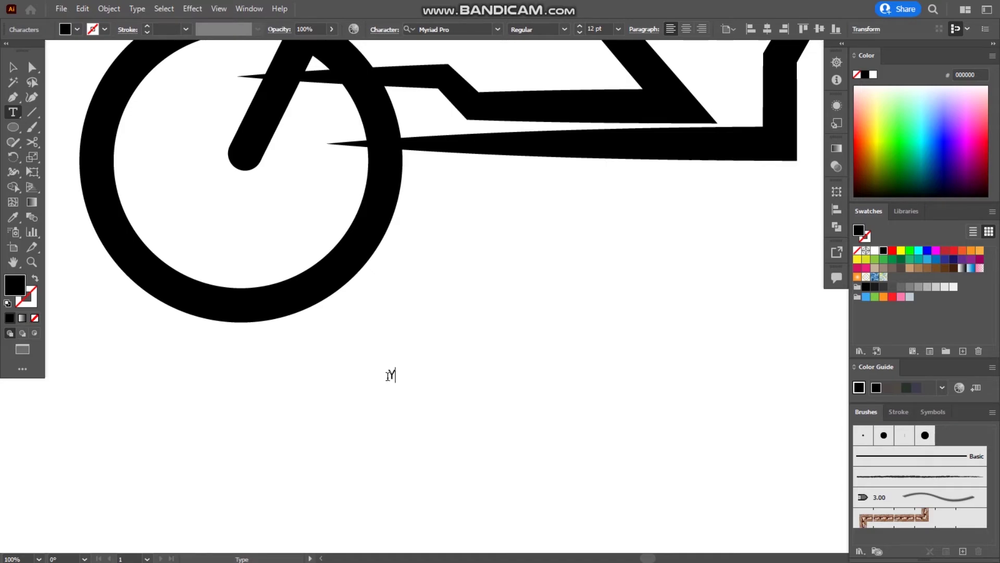
{"action": "key", "text": "shift+y"}
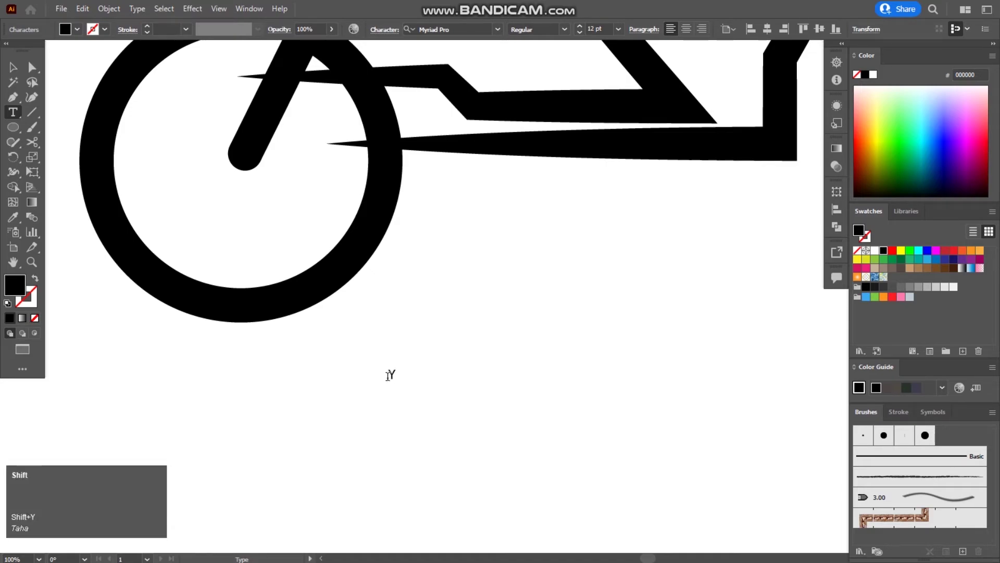
{"action": "key", "text": "shift+o"}
{"action": "key", "text": "shift+r"}
{"action": "key", "text": "shift+space"}
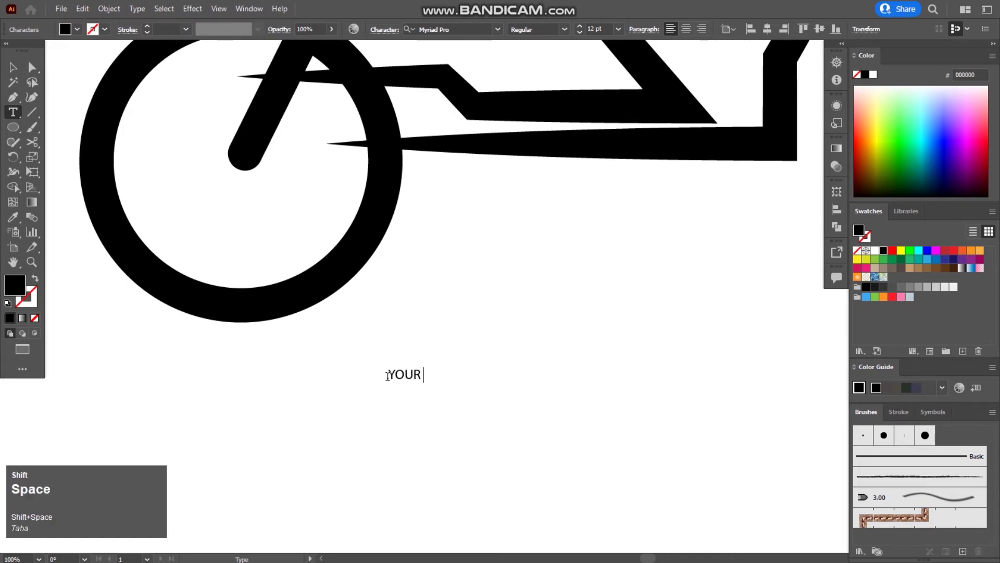
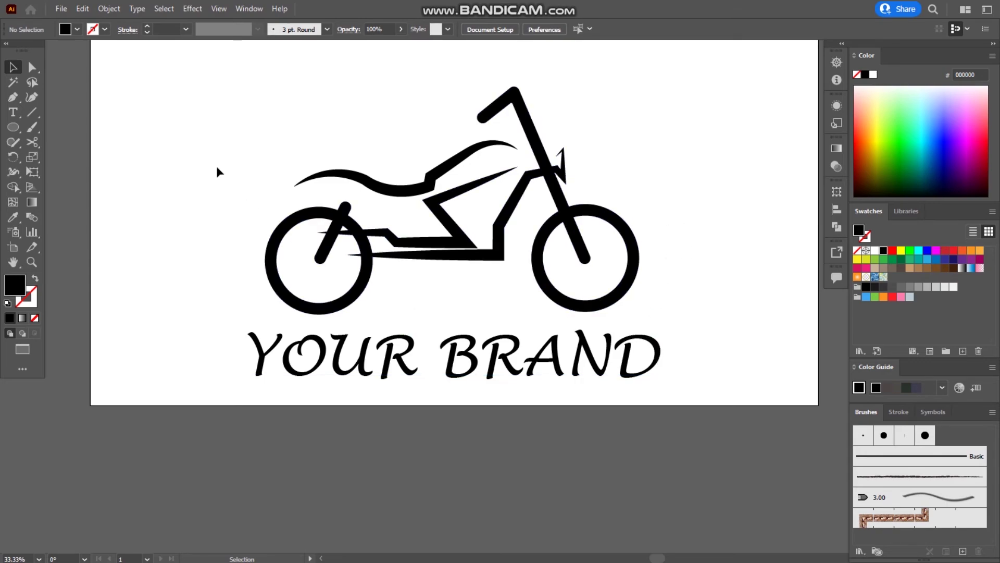
Group the black motorcycle with the 'YOUR BRAND' text as one logo.
{"action": "left_click", "coordinate": [217, 152]}
{"action": "right_click", "coordinate": [504, 225]}
{"action": "left_click", "coordinate": [589, 314]}
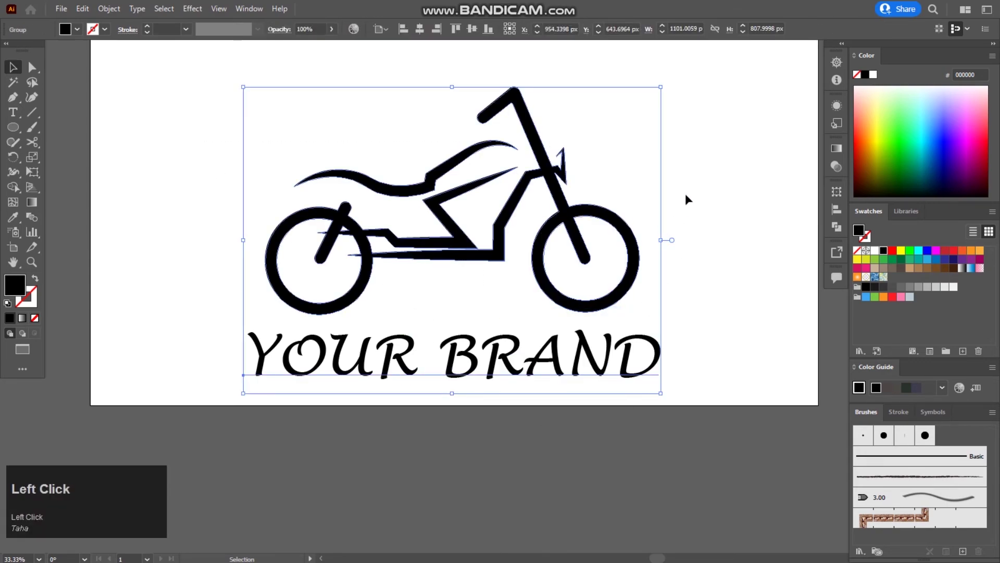
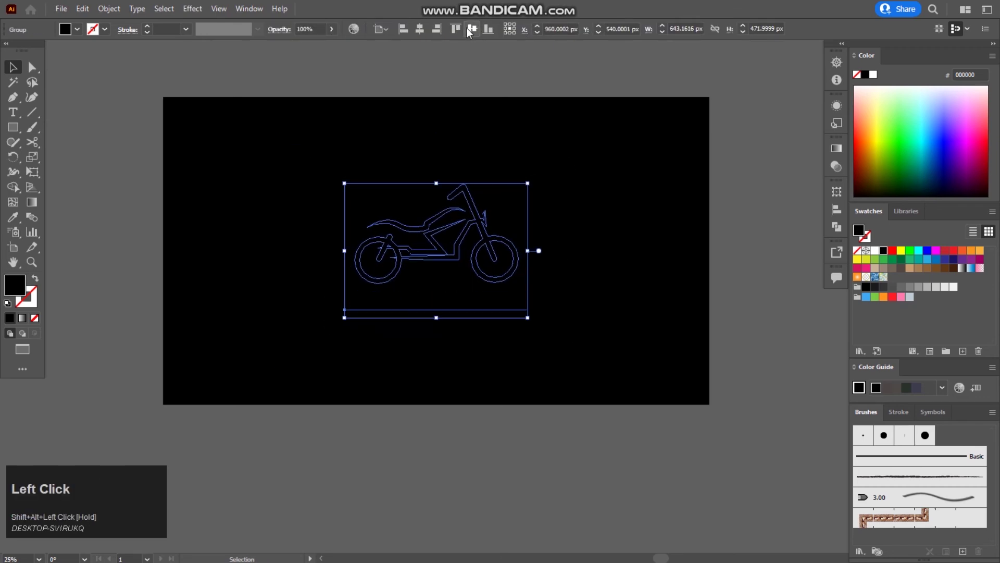
Bring the white logo in front of the black background and deselect to view the inverted version.
{"action": "scroll", "scroll_direction": "up", "scroll_amount": 3}
{"action": "key", "text": "space"}
{"action": "key", "text": "space"}
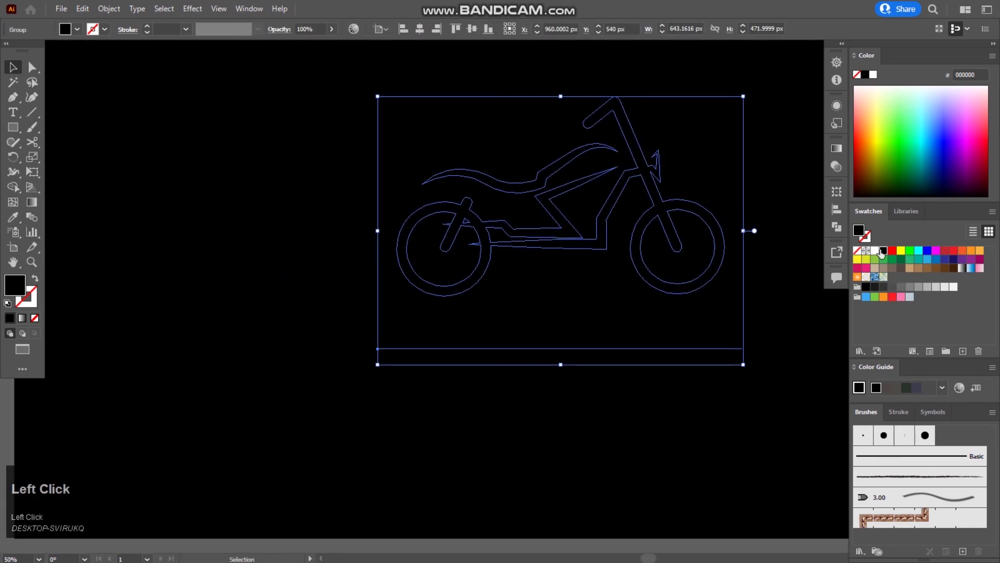
{"action": "right_click", "coordinate": [588, 201]}
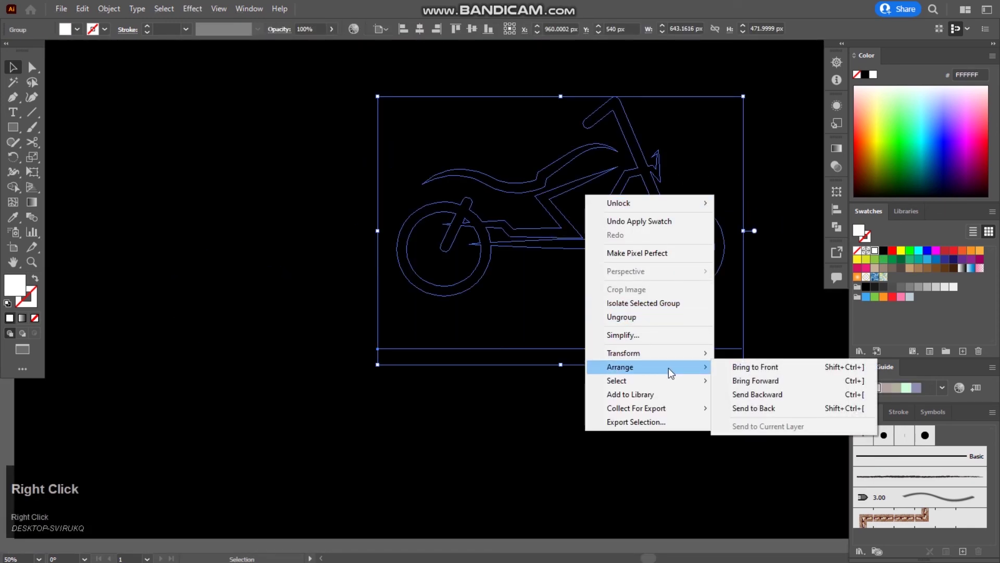
{"action": "left_click", "coordinate": [751, 368]}
{"action": "key", "text": "space"}
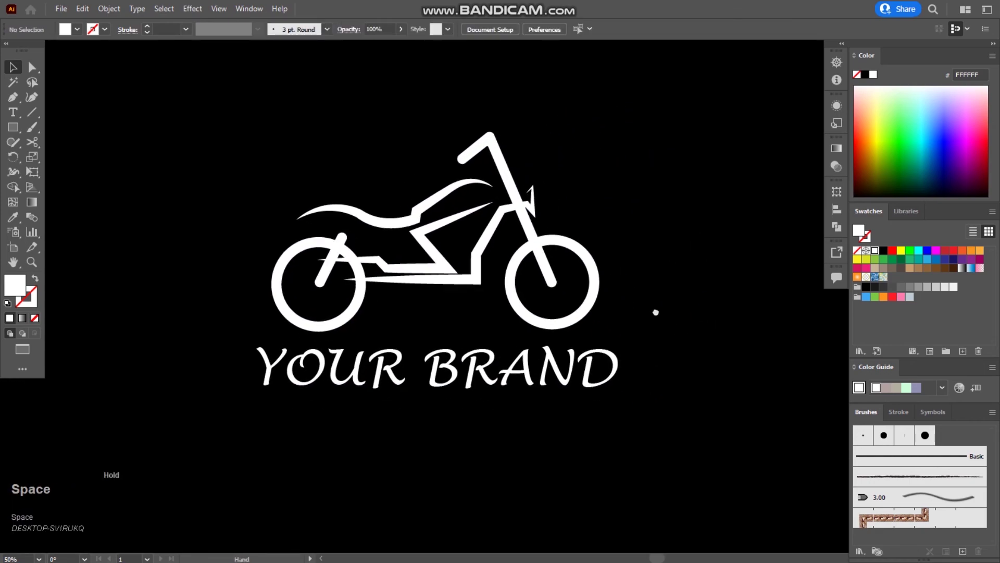